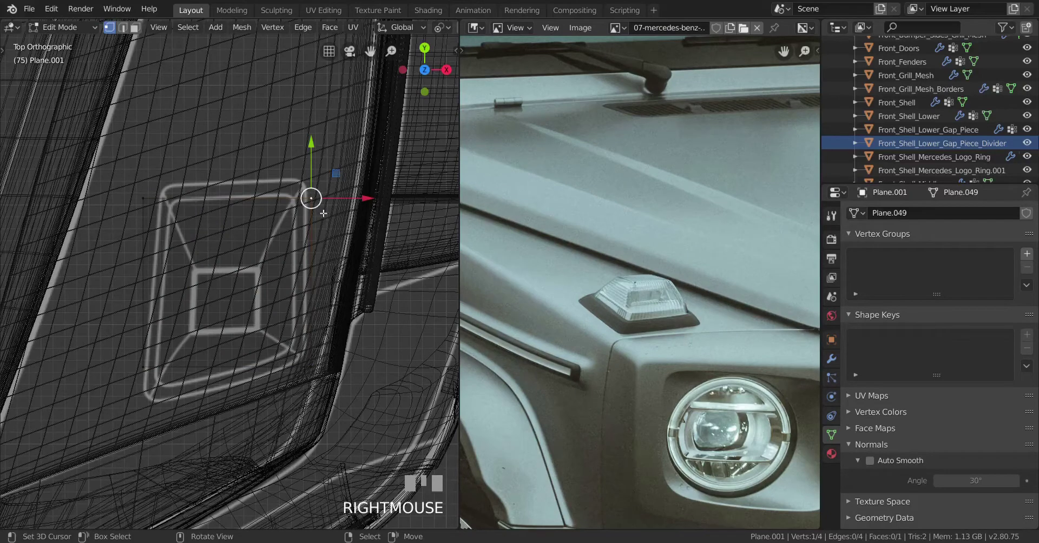
# Move the plane's corner vertices one by one onto the lamp outline corners
pyautogui.press('g')
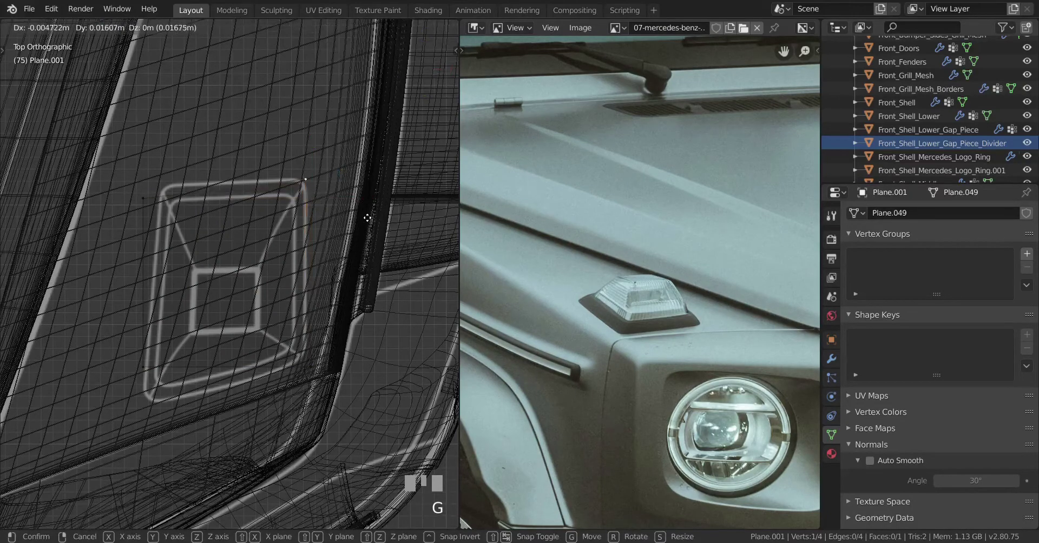
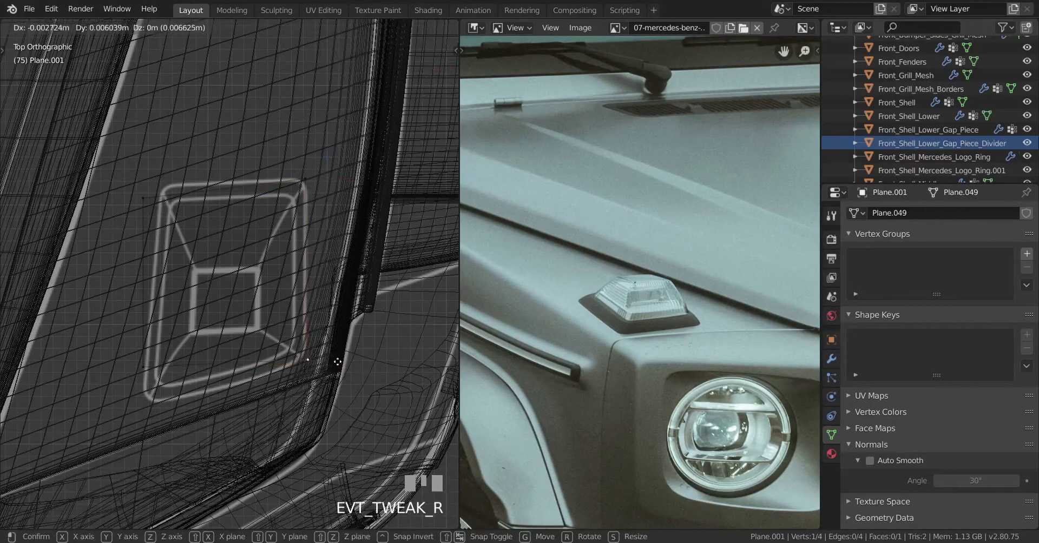
pyautogui.moveTo(140, 372); pyautogui.dragTo(138, 389)
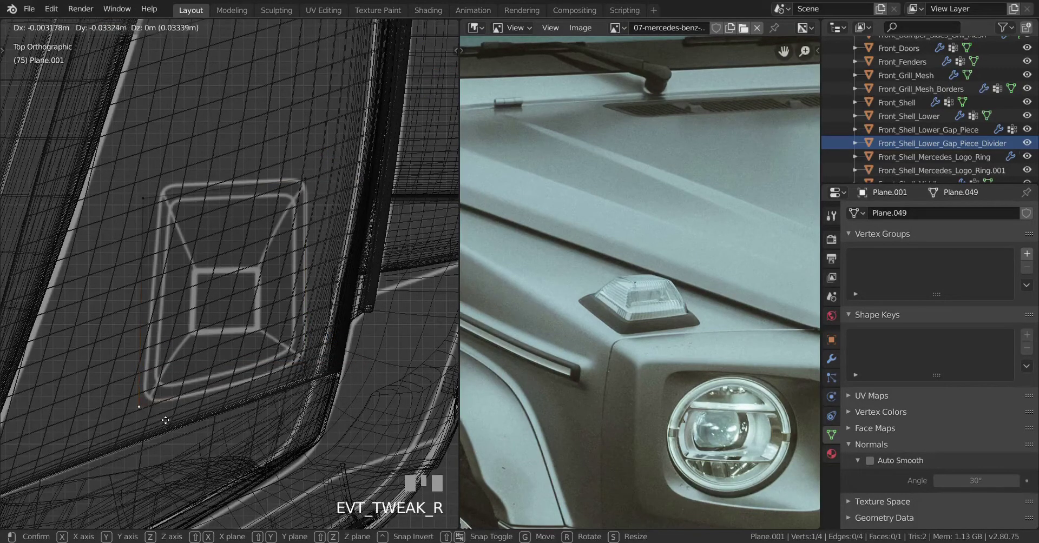
pyautogui.rightClick(150, 213)
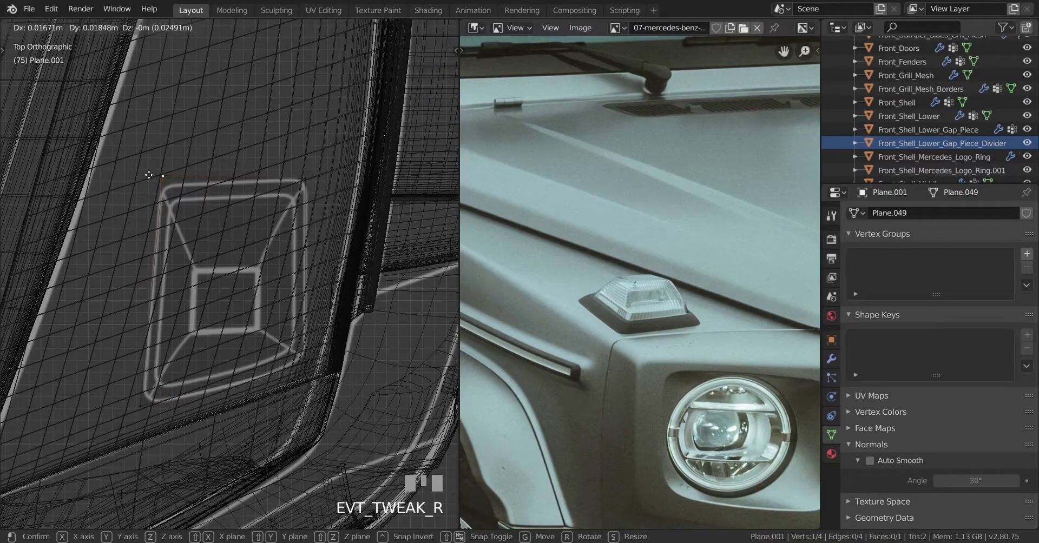
pyautogui.rightClick(143, 408)
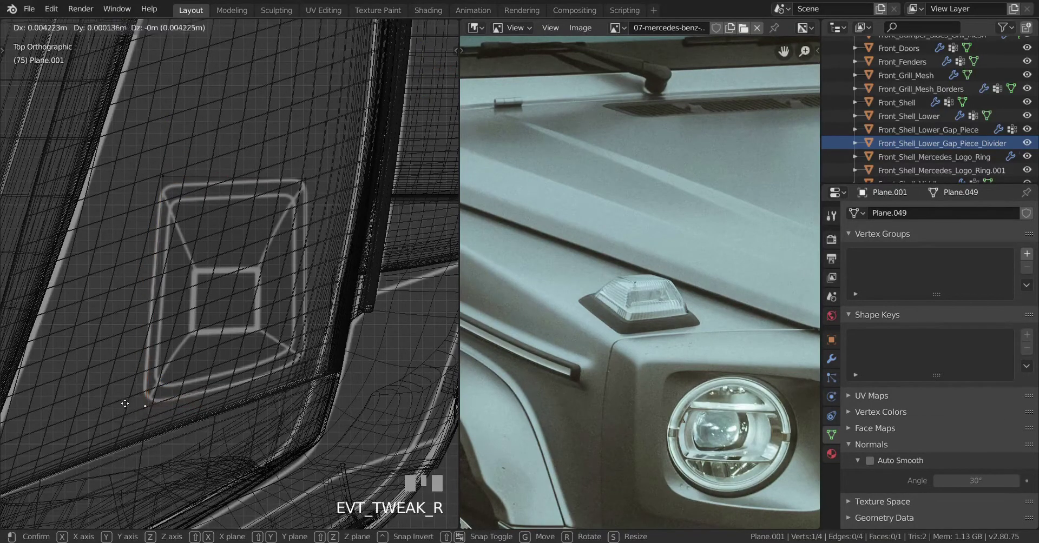
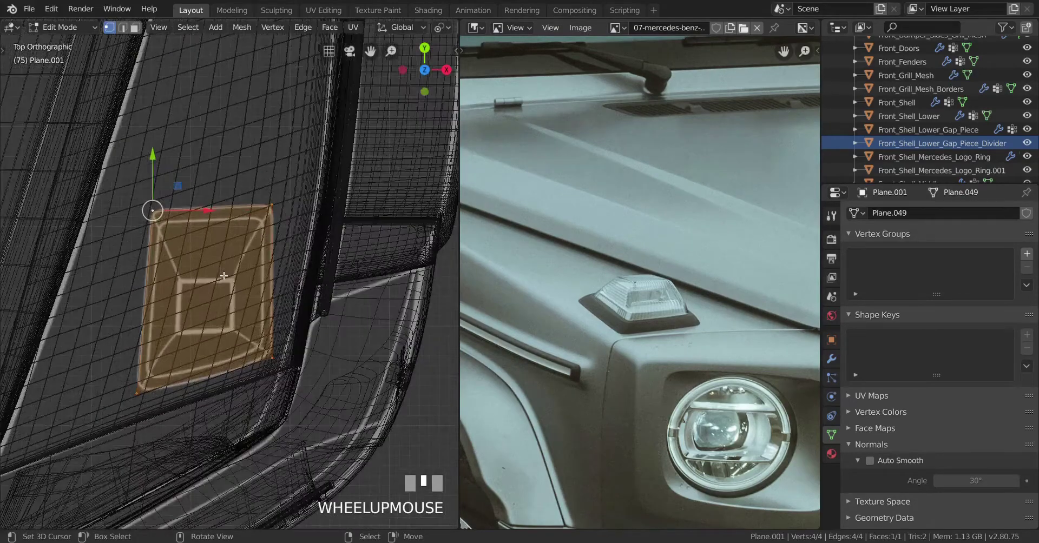
# Delete only the plane's face, leaving its outline edges
pyautogui.press('x')
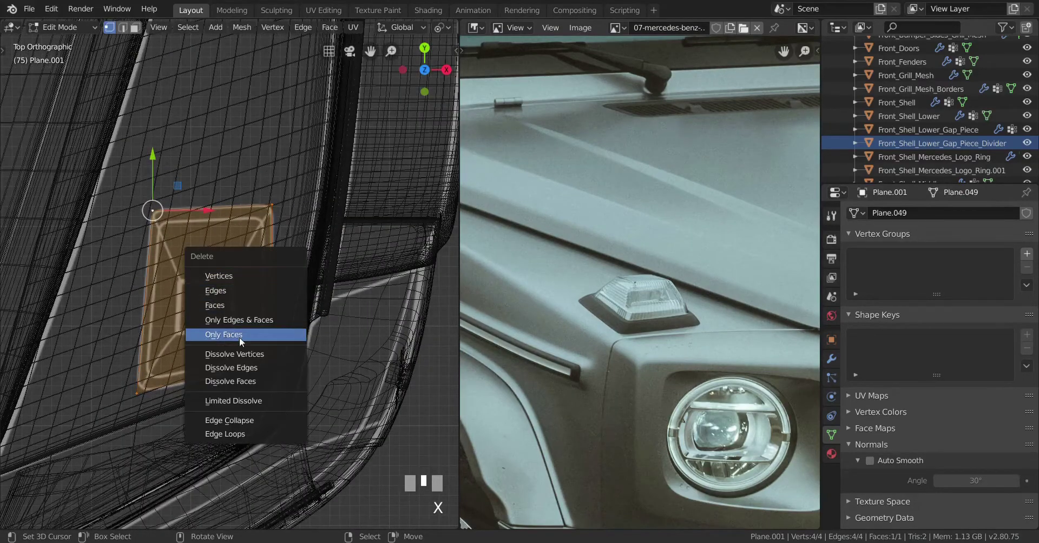
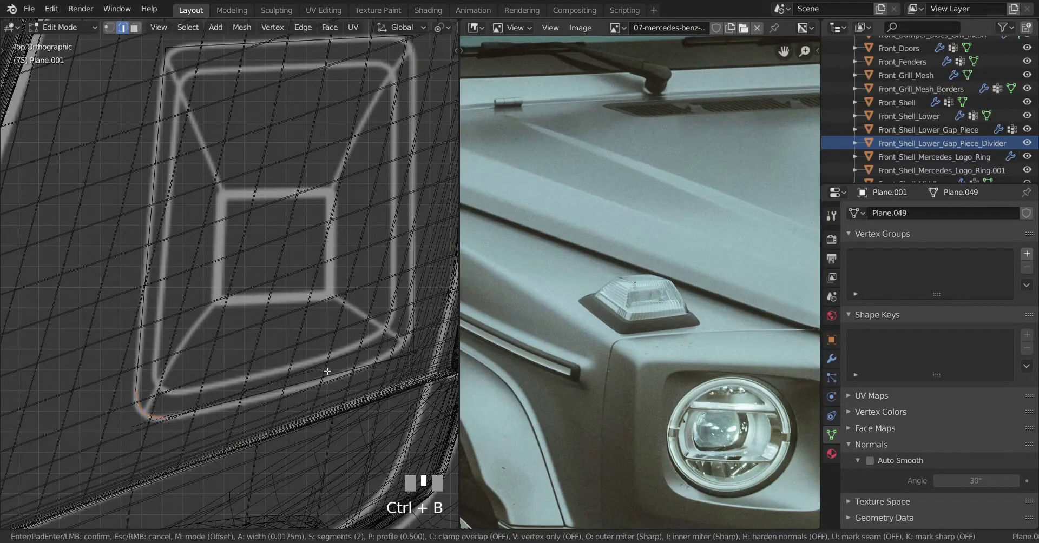
# Confirm the first rounded corner and nudge its vertices to match the reference
pyautogui.click(329, 369)
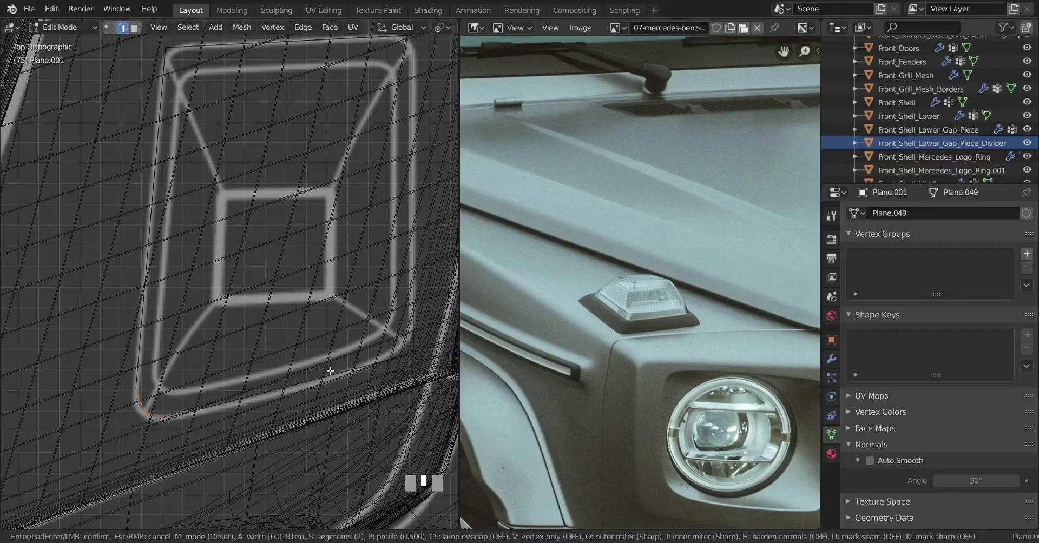
pyautogui.click(331, 369)
pyautogui.press('g')
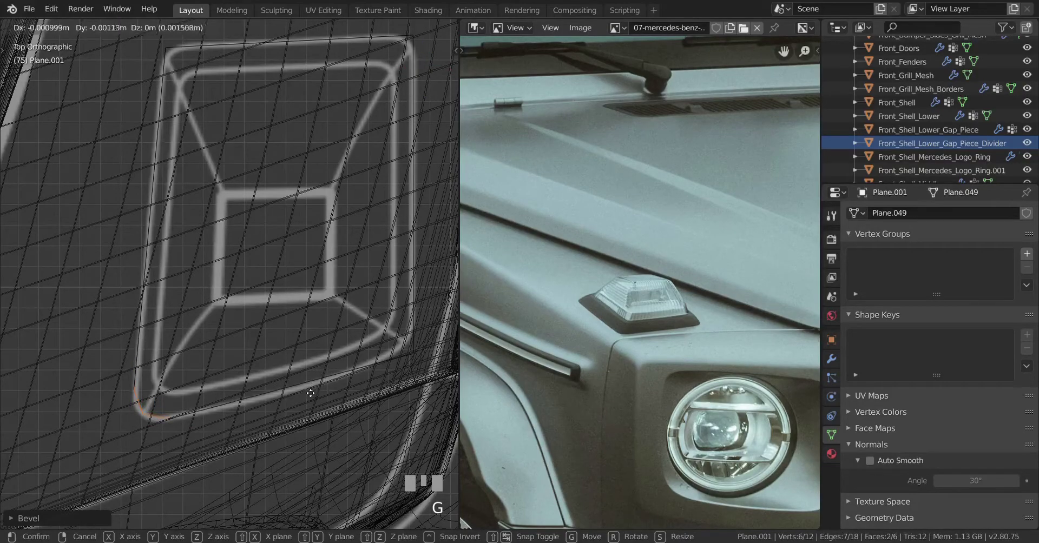
pyautogui.click(309, 400)
pyautogui.scroll(-3)
pyautogui.moveTo(309, 378); pyautogui.dragTo(354, 294)
pyautogui.scroll(-3)
pyautogui.scroll(-3)
pyautogui.scroll(3)
pyautogui.press('z')
pyautogui.middleClick(316, 200)
# Bevel the next corner vertex of the outline into a rounded curve in top view
pyautogui.rightClick(315, 200)
pyautogui.press('KP_7')
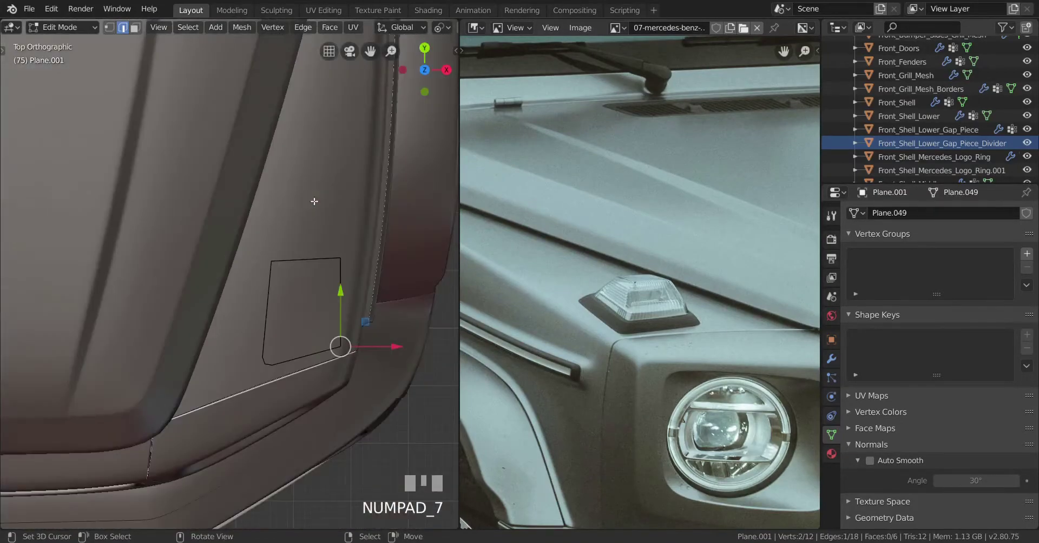
pyautogui.moveTo(275, 252); pyautogui.dragTo(327, 343)
pyautogui.press('z')
pyautogui.scroll(3)
pyautogui.press('ctrl+b')
pyautogui.click(327, 342)
pyautogui.scroll(-3)
pyautogui.moveTo(228, 321); pyautogui.dragTo(311, 172)
pyautogui.press('a')
# Select another corner vertex and begin beveling it to round it off
pyautogui.rightClick(311, 172)
pyautogui.press('KP_7')
pyautogui.moveTo(263, 236); pyautogui.dragTo(331, 379)
pyautogui.scroll(3)
pyautogui.press('ctrl+b')
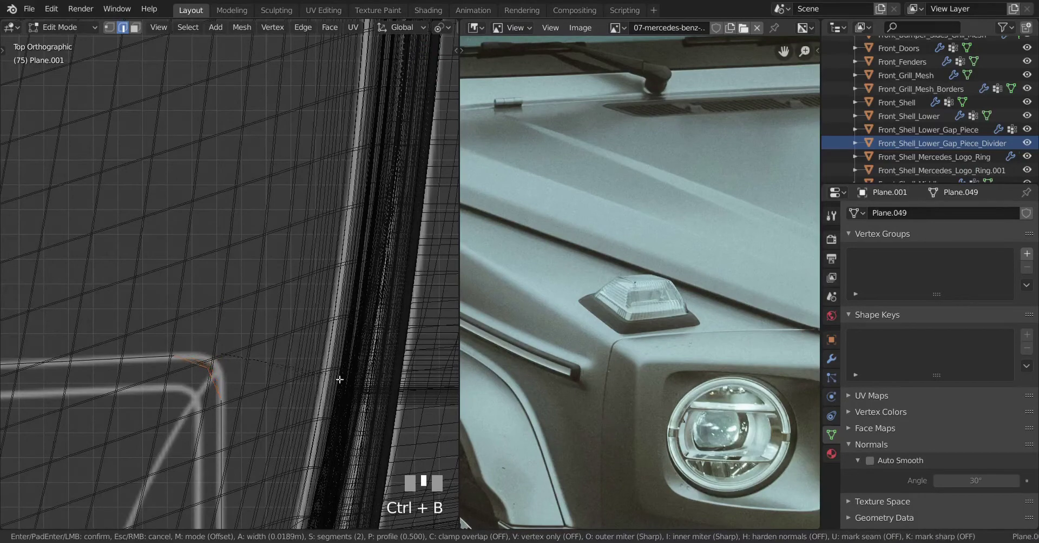
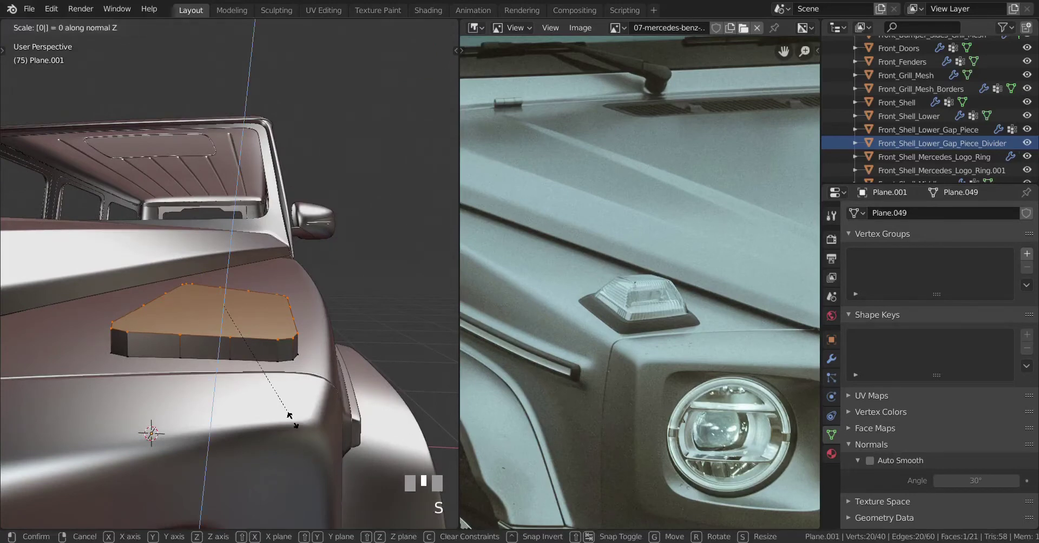
pyautogui.press('Return')
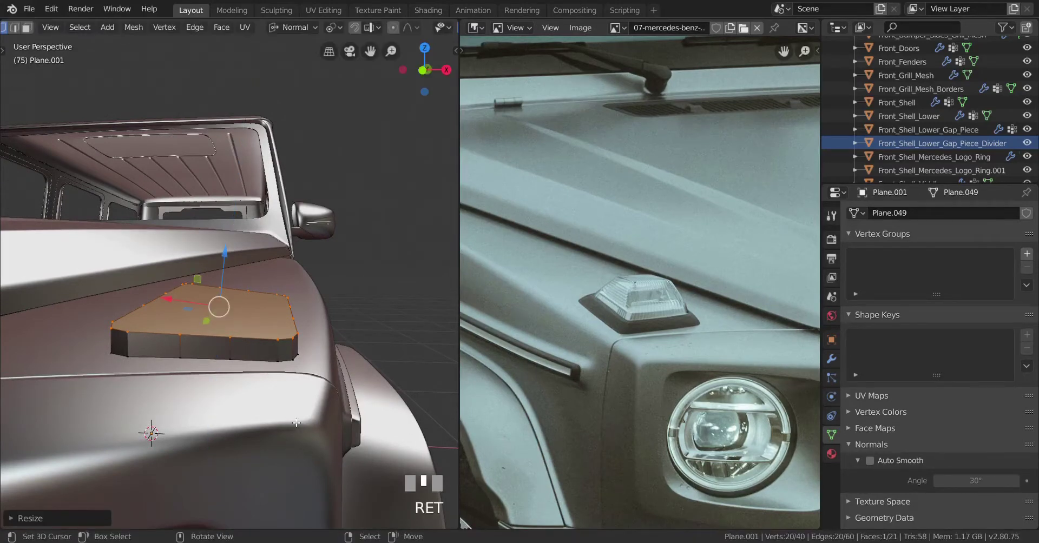
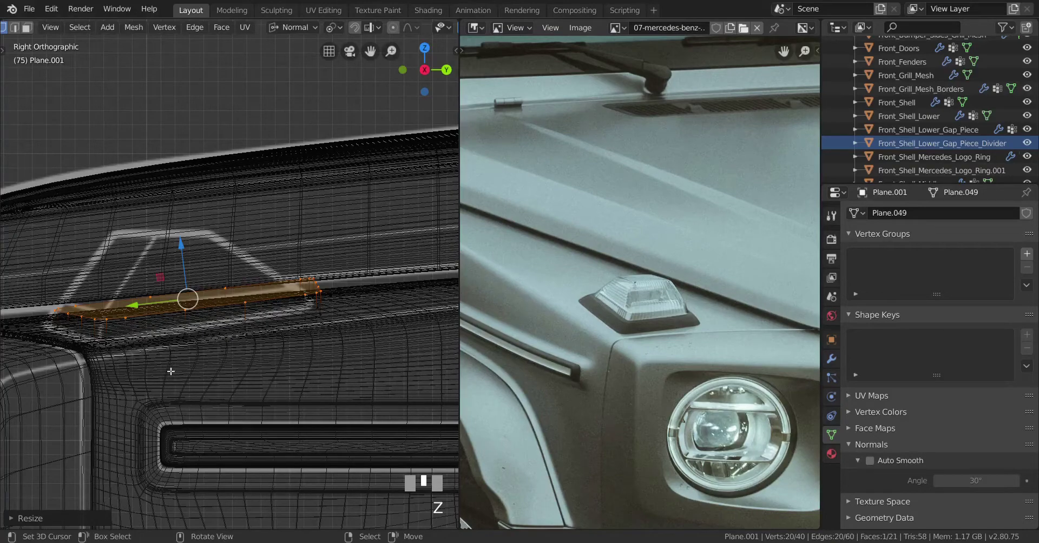
# From front view, scale the block's top face down to about 0.77 so the sides taper
pyautogui.press('KP_1')
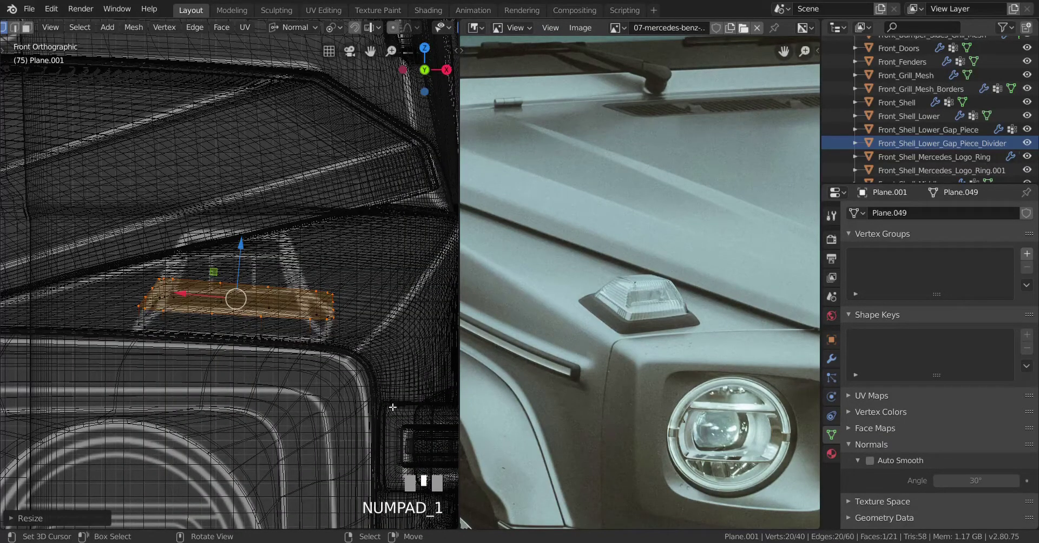
pyautogui.press('s')
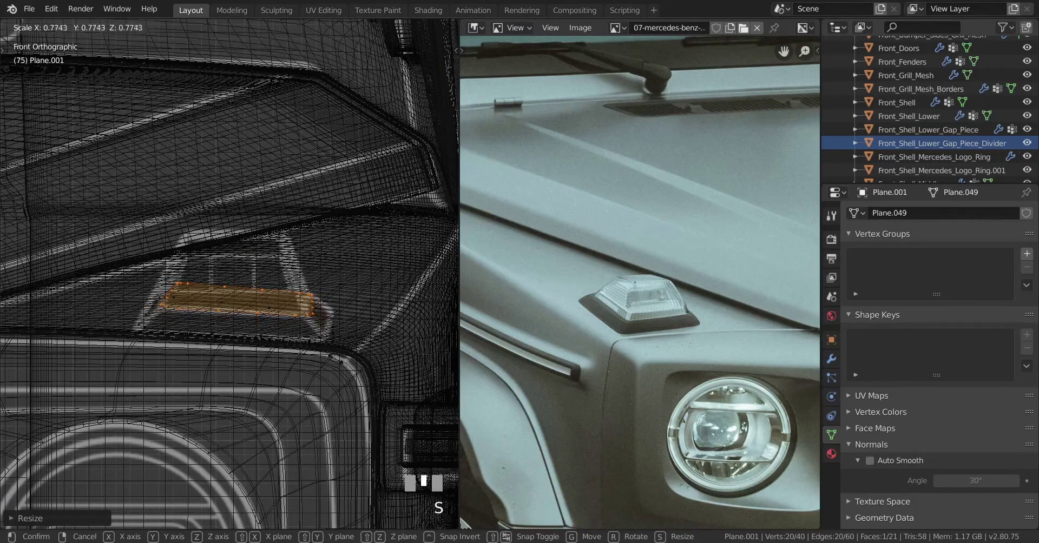
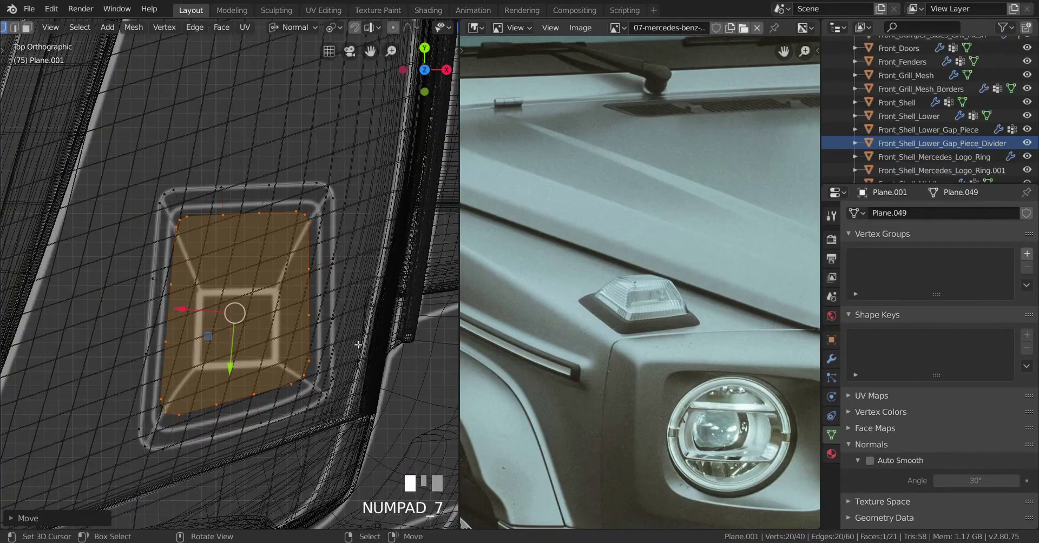
# Resize the top face again and nudge it into position on the housing
pyautogui.press('s')
pyautogui.click(358, 415)
pyautogui.press('g')
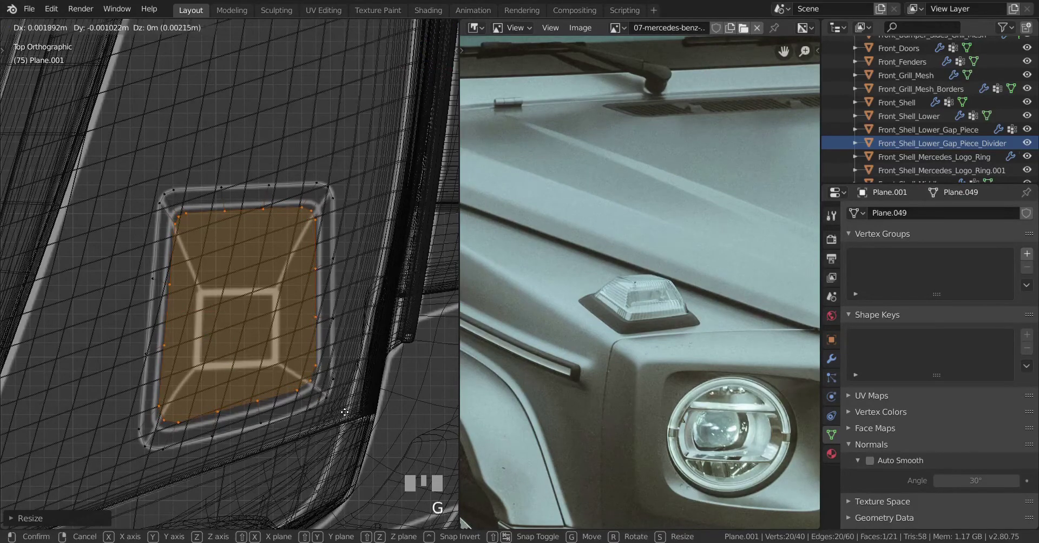
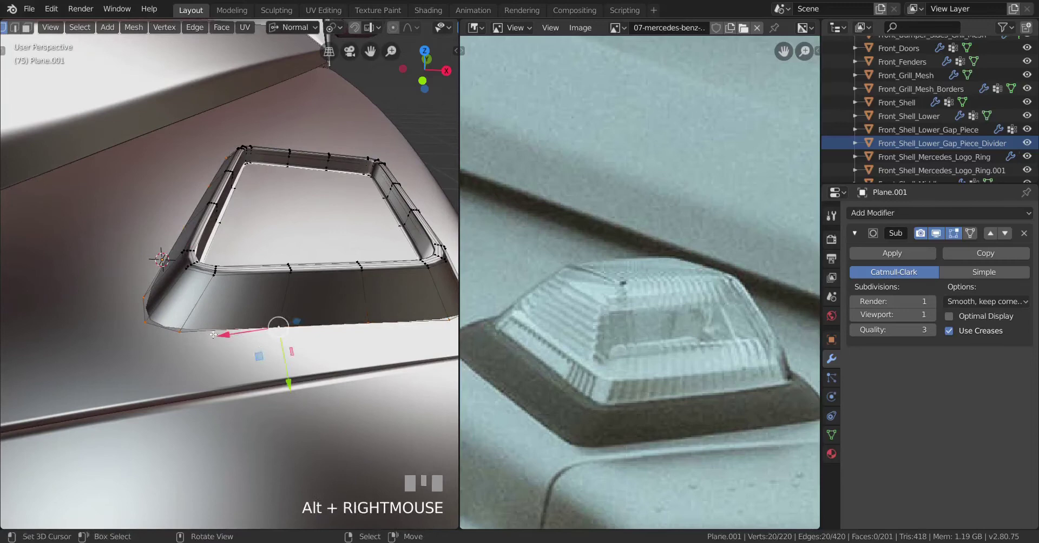
# Add a loop cut around the housing and slide it toward the base edge
pyautogui.scroll(3)
pyautogui.press('ctrl+r')
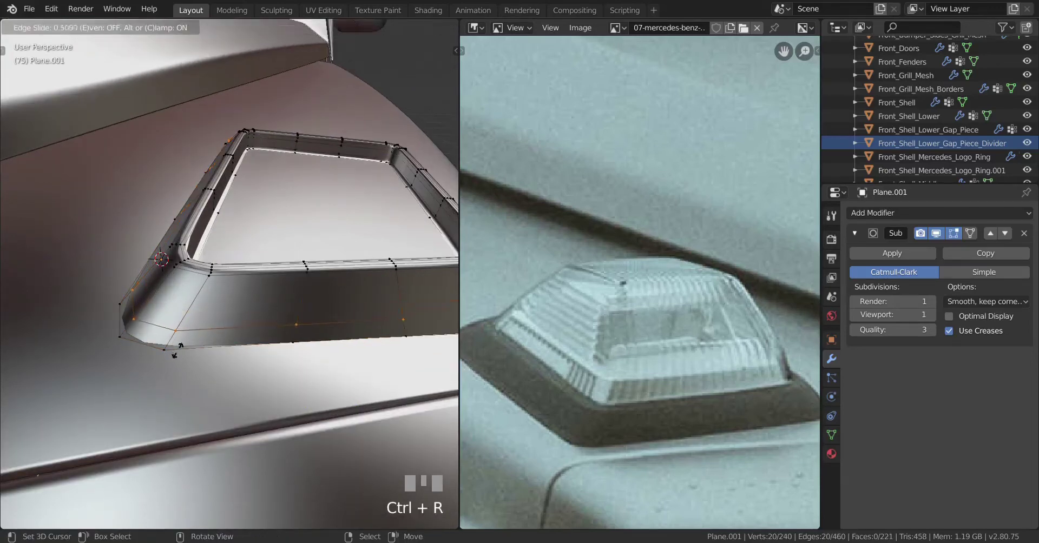
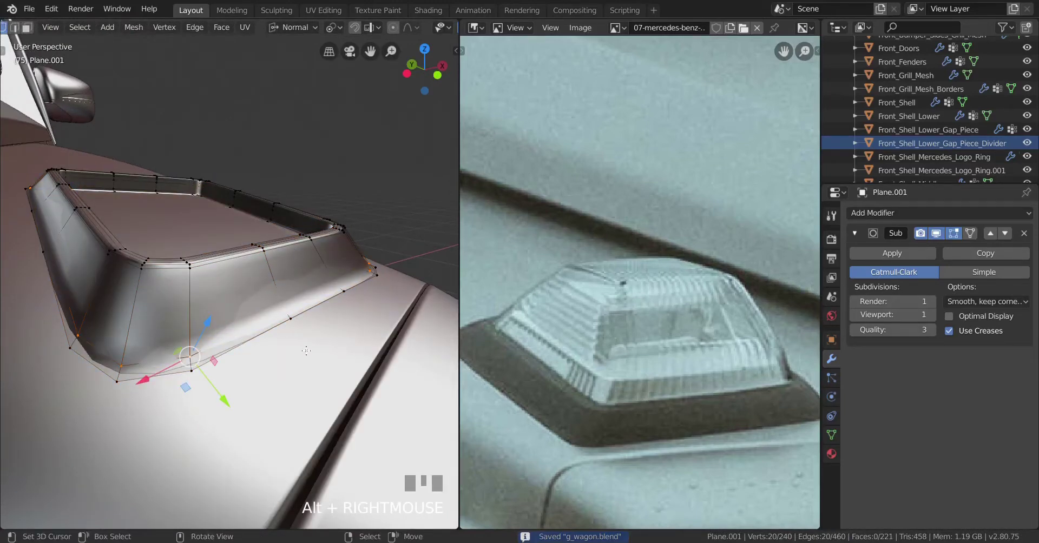
# Set the transform pivot and inspect the smoothed housing shell on the hood
pyautogui.press('.')
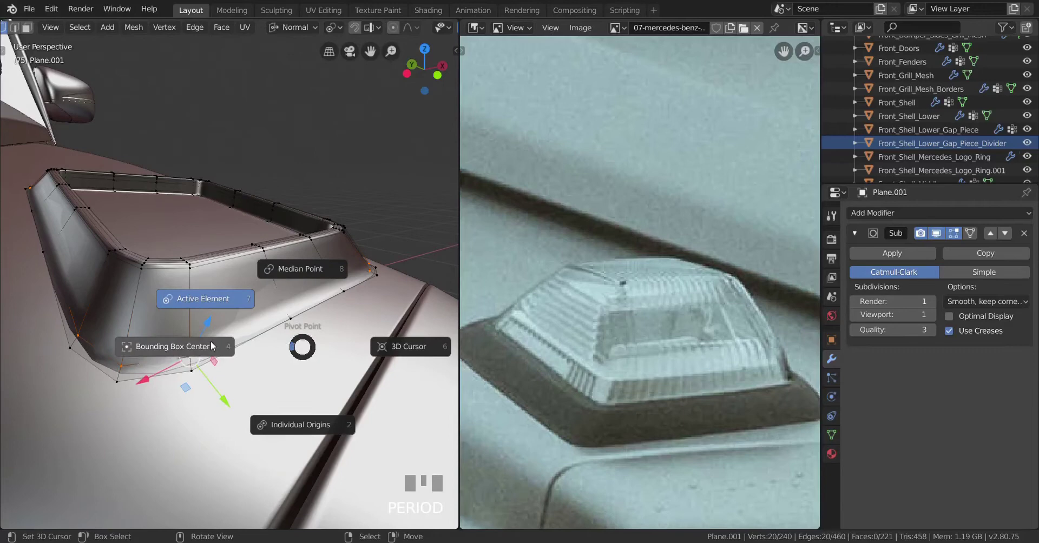
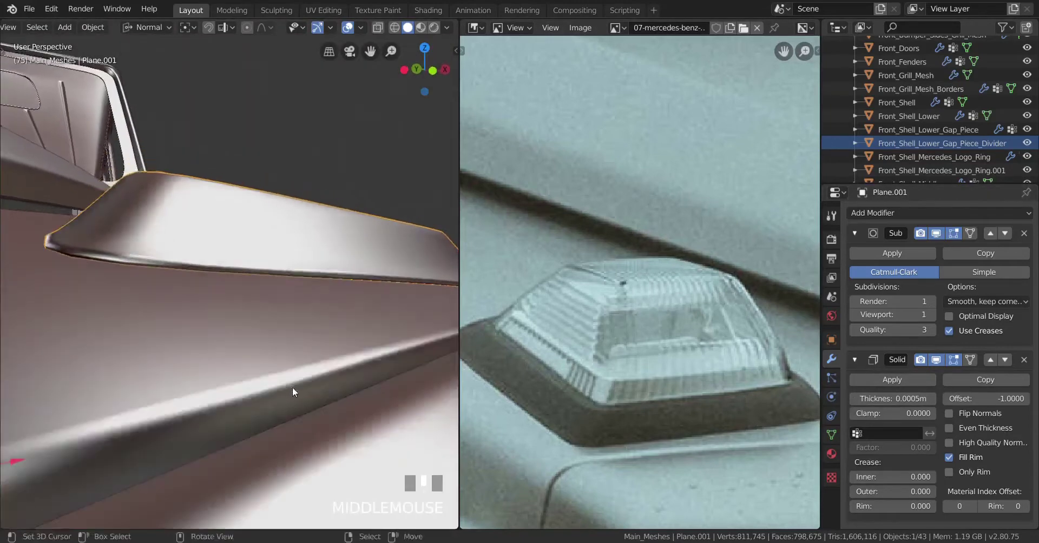
pyautogui.scroll(3)
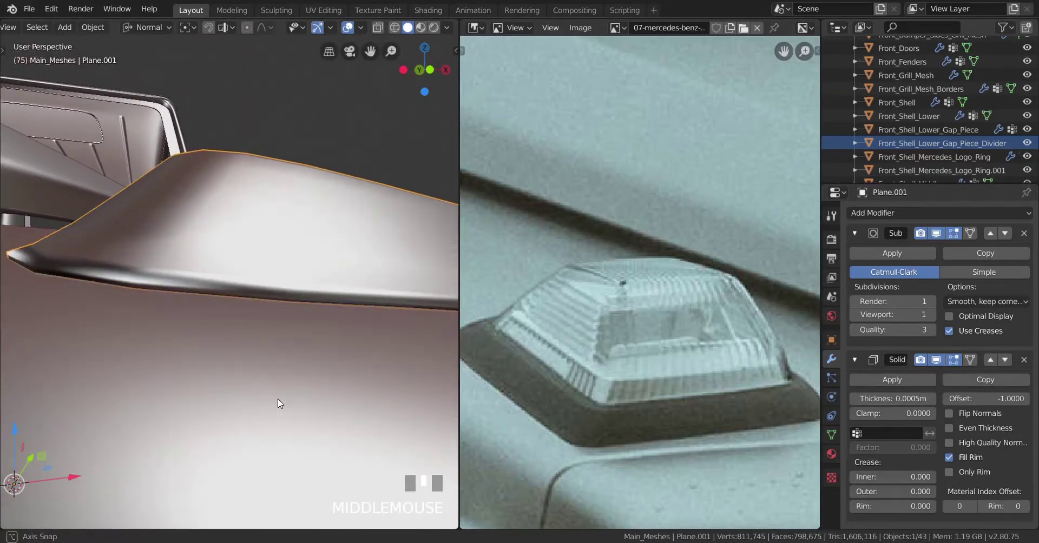
pyautogui.scroll(-3)
pyautogui.press('a')
pyautogui.scroll(-3)
pyautogui.scroll(-3)
pyautogui.scroll(3)
pyautogui.scroll(3)
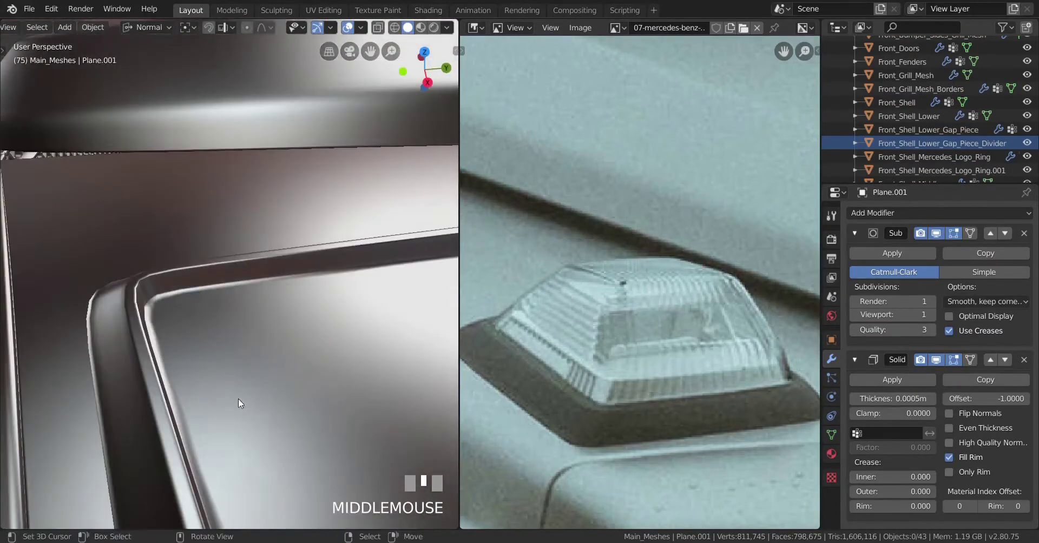
pyautogui.scroll(3)
# Enter Edit Mode on Plane.001 with wireframe shading to inset its flat face
pyautogui.press('Tab')
pyautogui.press('z')
pyautogui.scroll(3)
# Select the inset border and grow the selection to the neighbouring inner faces
pyautogui.rightClick(148, 309)
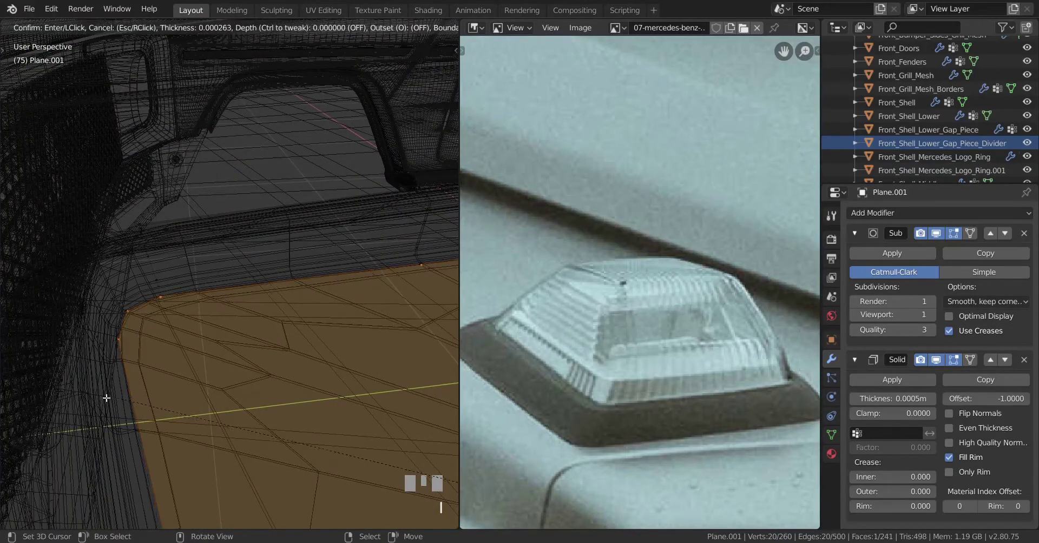
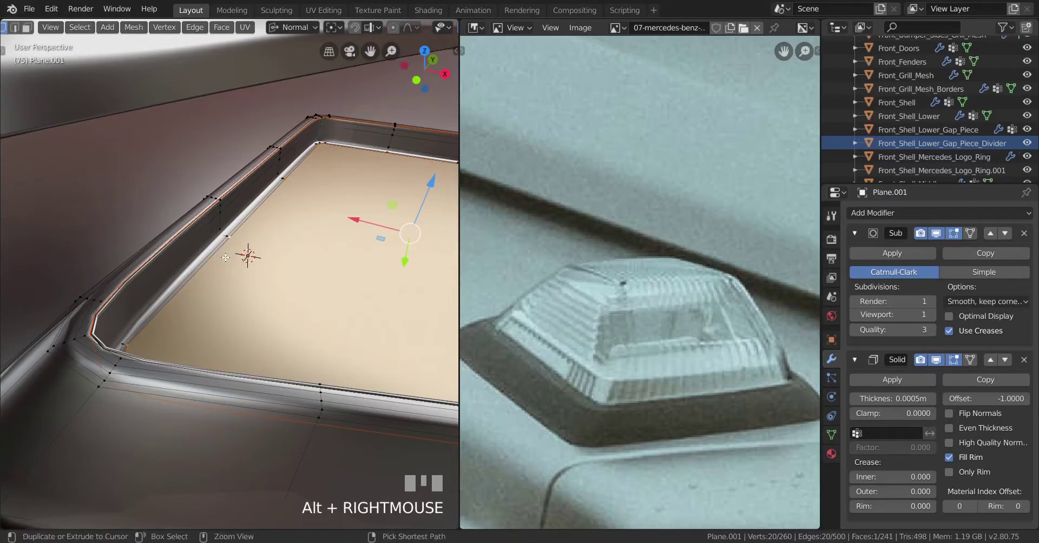
pyautogui.press('ctrl+KP_Add')
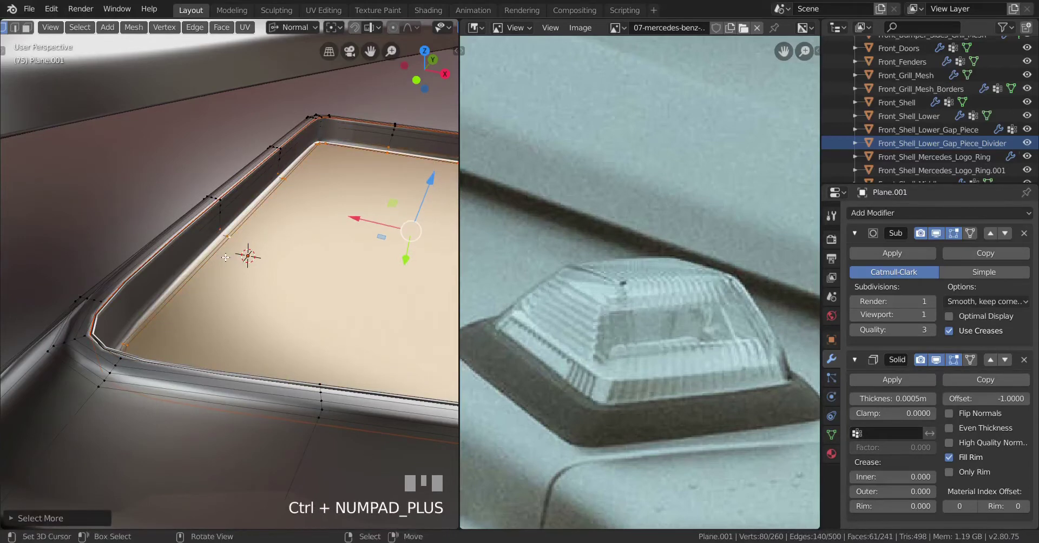
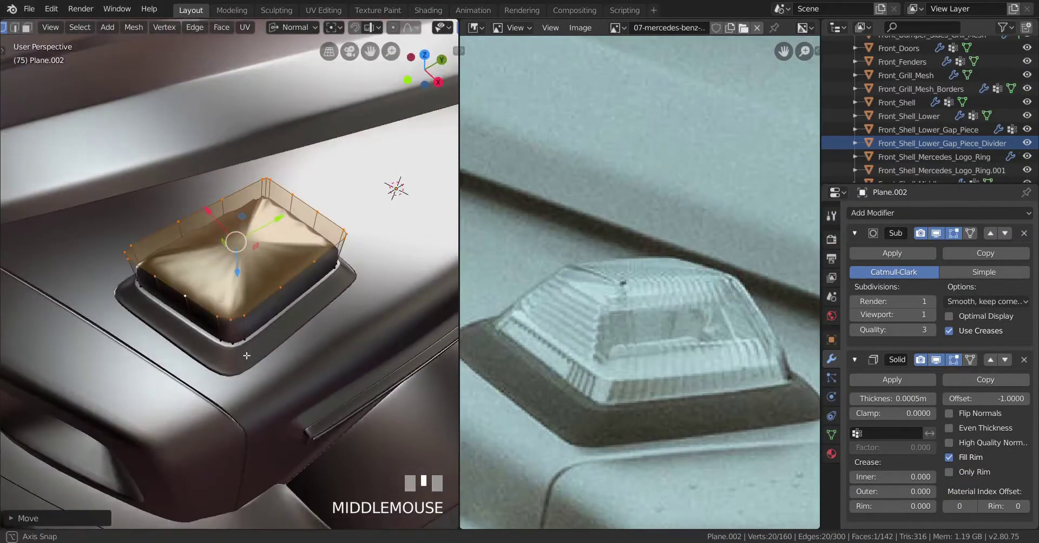
# Scale the lens top face smaller and check it from top view in wireframe
pyautogui.scroll(3)
pyautogui.press('s')
pyautogui.click(278, 307)
pyautogui.press('KP_7')
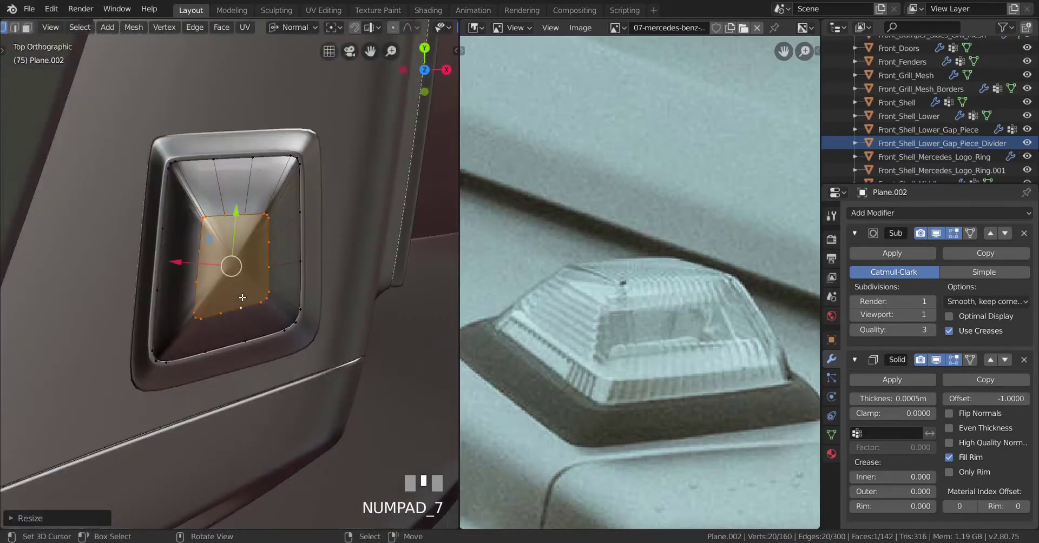
pyautogui.press('z')
pyautogui.scroll(3)
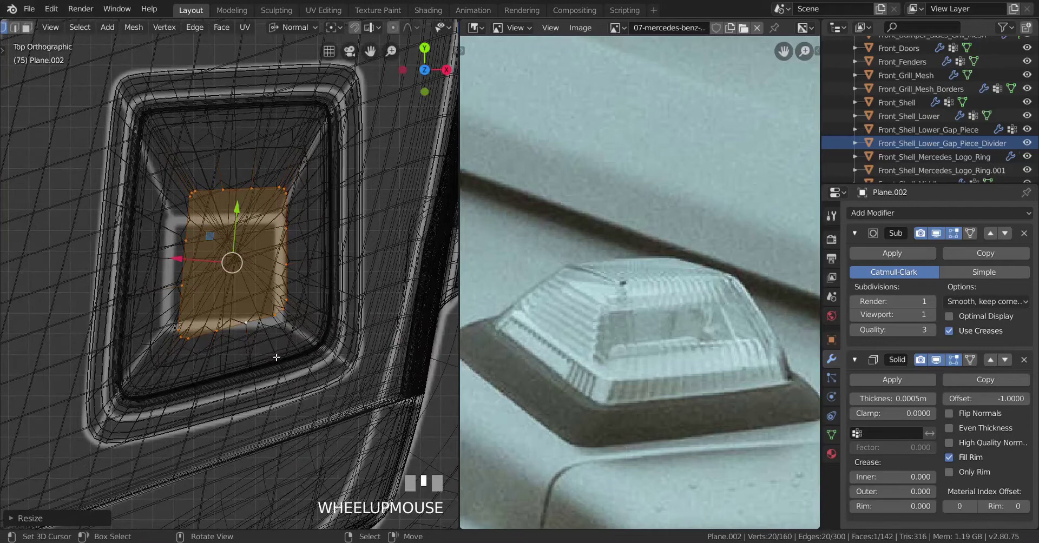
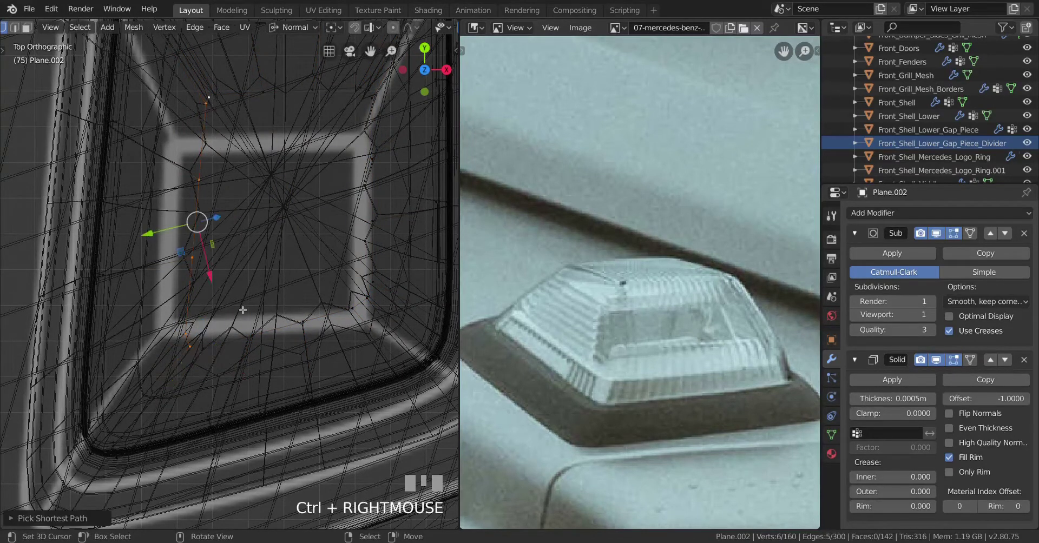
# Flatten a vertex row to a straight line by scaling to 0, then shear it to angle
pyautogui.press('s')
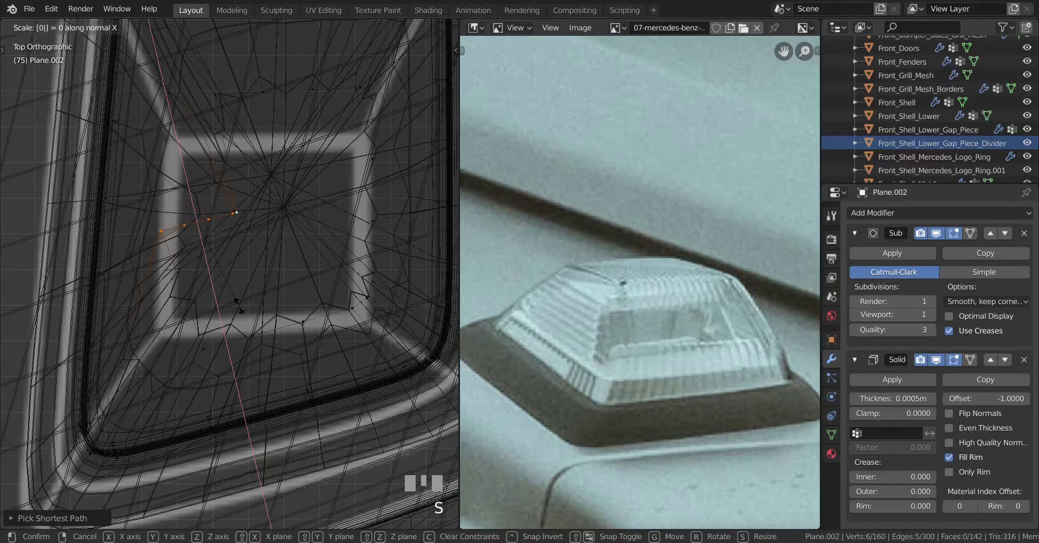
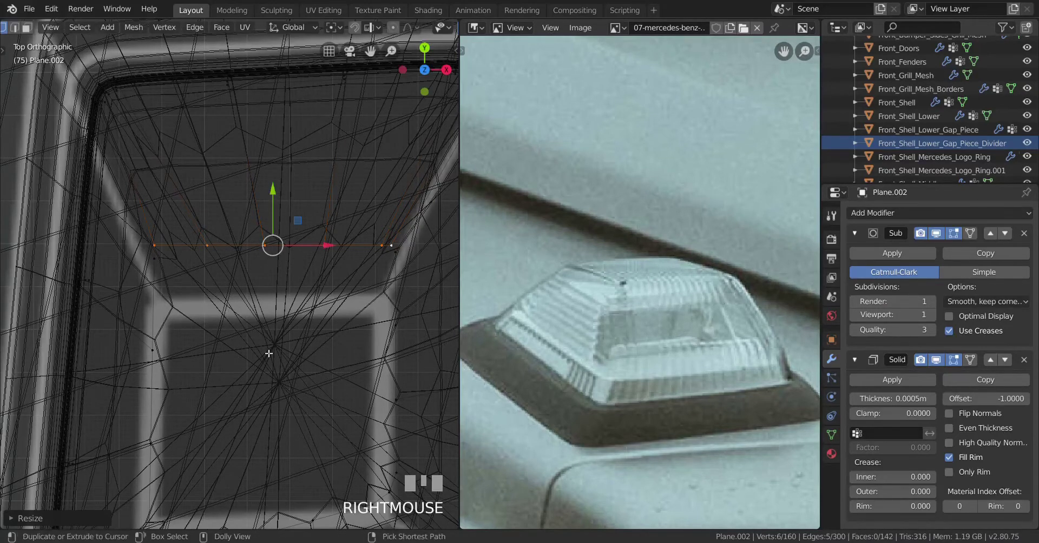
pyautogui.press('ctrl+shift+alt+s')
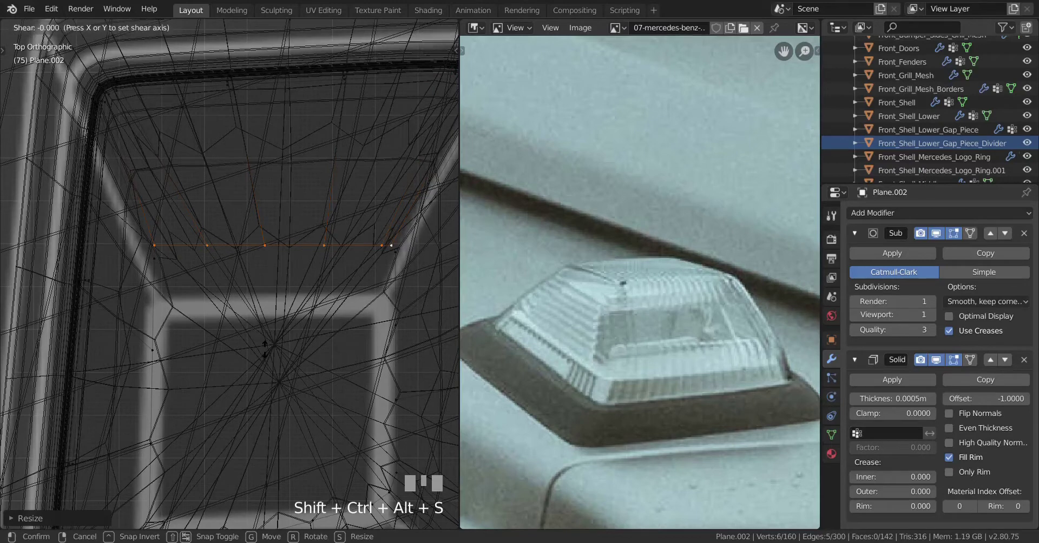
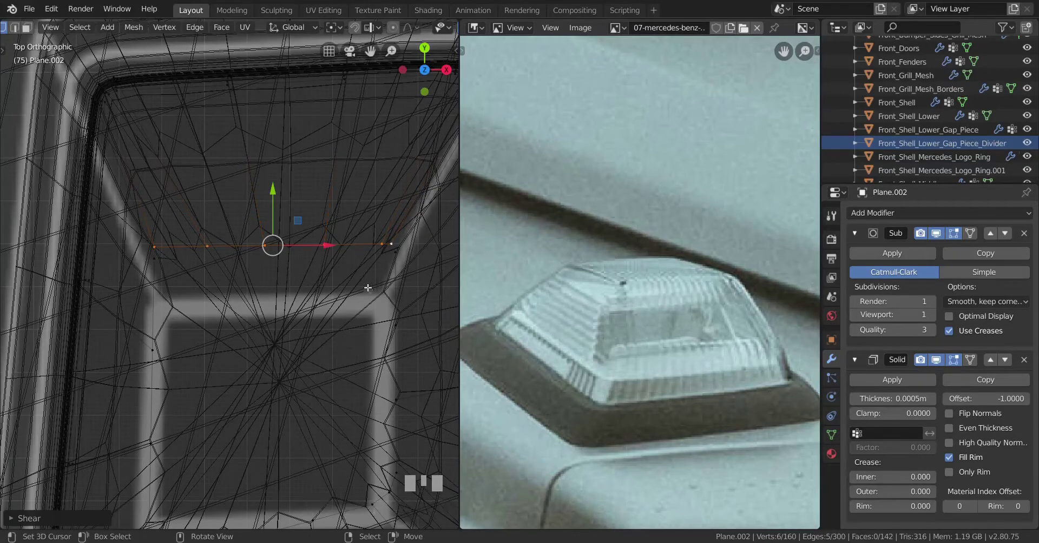
pyautogui.moveTo(323, 295); pyautogui.dragTo(380, 261)
pyautogui.rightClick(380, 262)
# Select the next side column of vertices in solid shading for straightening along X
pyautogui.scroll(-3)
pyautogui.moveTo(361, 301); pyautogui.dragTo(306, 357)
pyautogui.press('z')
pyautogui.scroll(3)
pyautogui.moveTo(307, 357); pyautogui.dragTo(321, 356)
pyautogui.moveTo(308, 355); pyautogui.dragTo(299, 374)
# Scale the bottom vertex row to 0 along Y into a straight line, then view as wireframe
pyautogui.press('s')
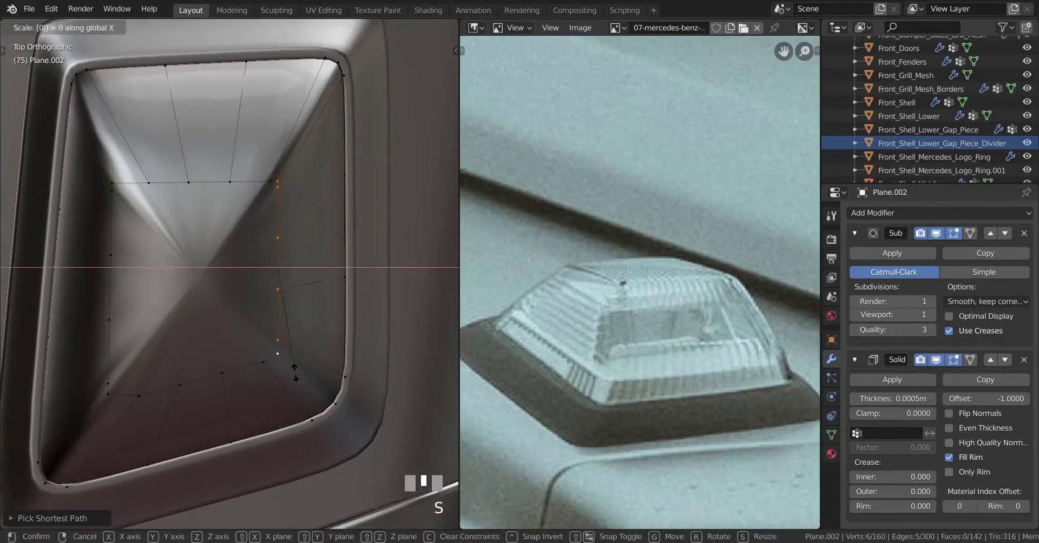
pyautogui.press('z')
pyautogui.moveTo(98, 337); pyautogui.dragTo(286, 361)
pyautogui.rightClick(286, 361)
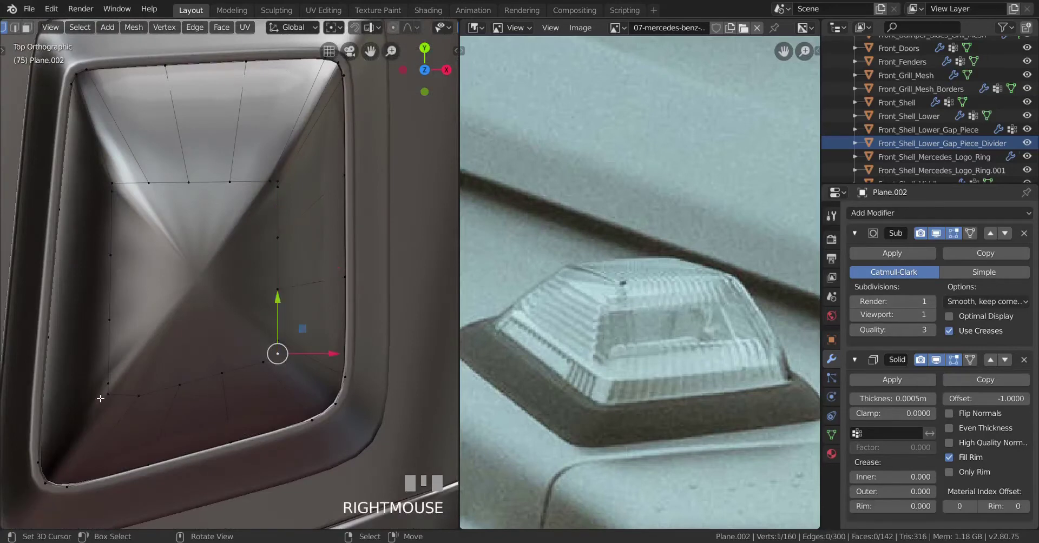
pyautogui.rightClick(129, 409)
pyautogui.press('s')
pyautogui.press('Return')
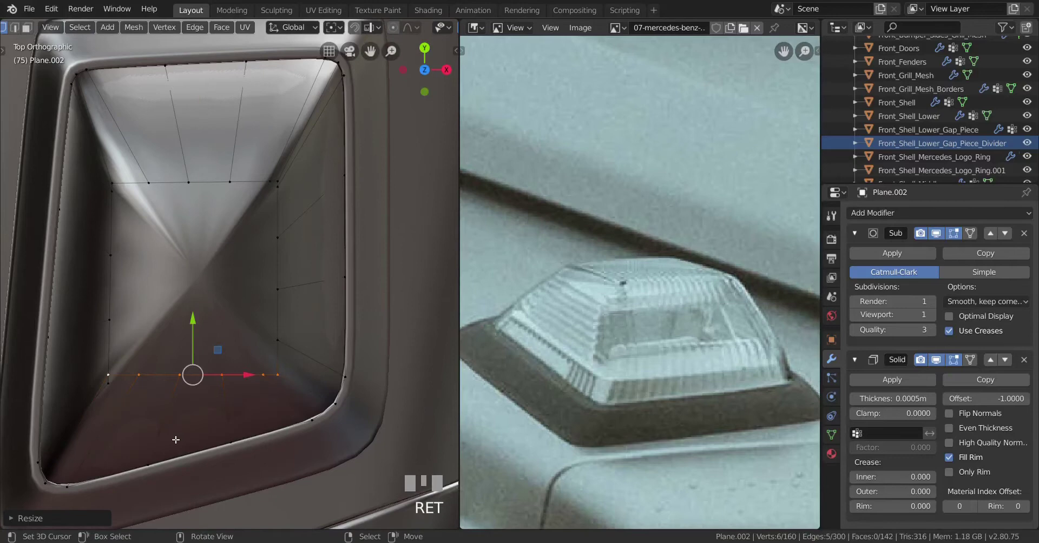
pyautogui.press('z')
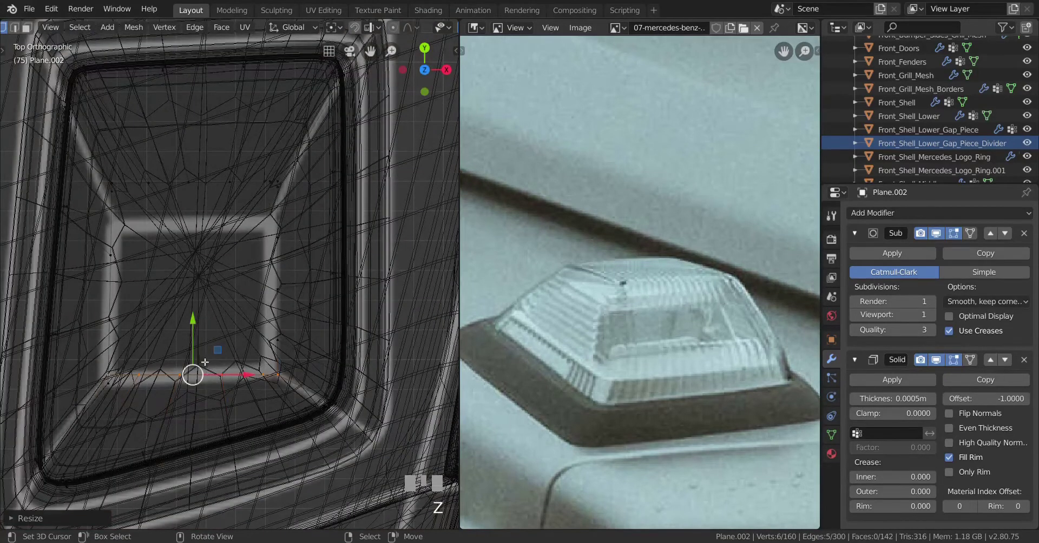
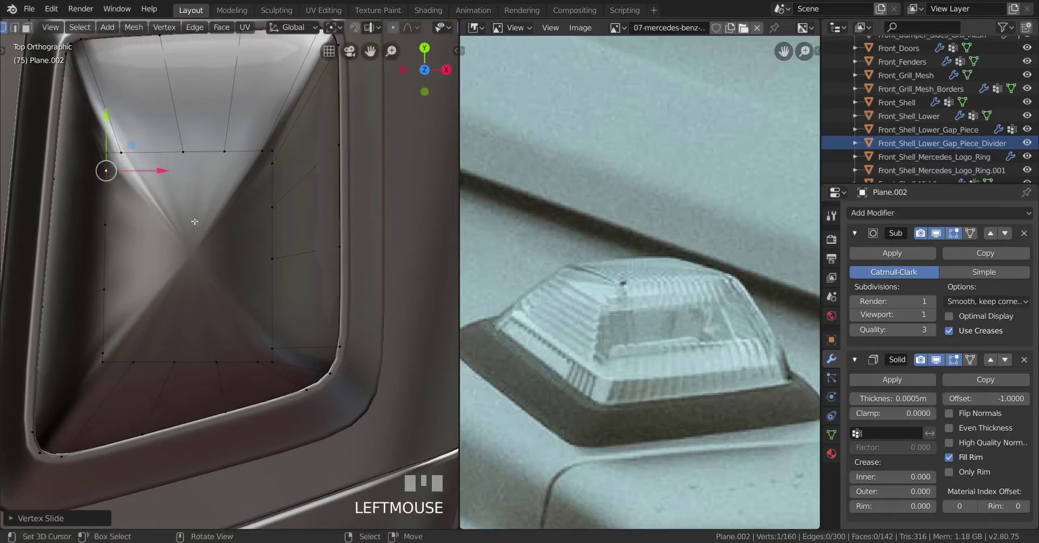
# Slide an edge vertex, then shear the bottom vertex row to follow the slanted recess edge
pyautogui.click(156, 317)
pyautogui.rightClick(123, 340)
pyautogui.press('g')
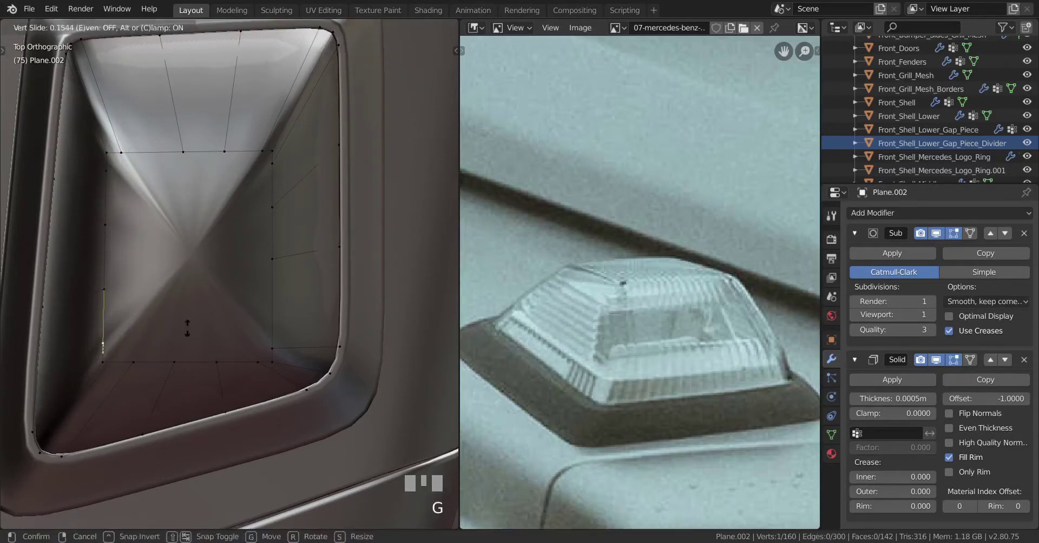
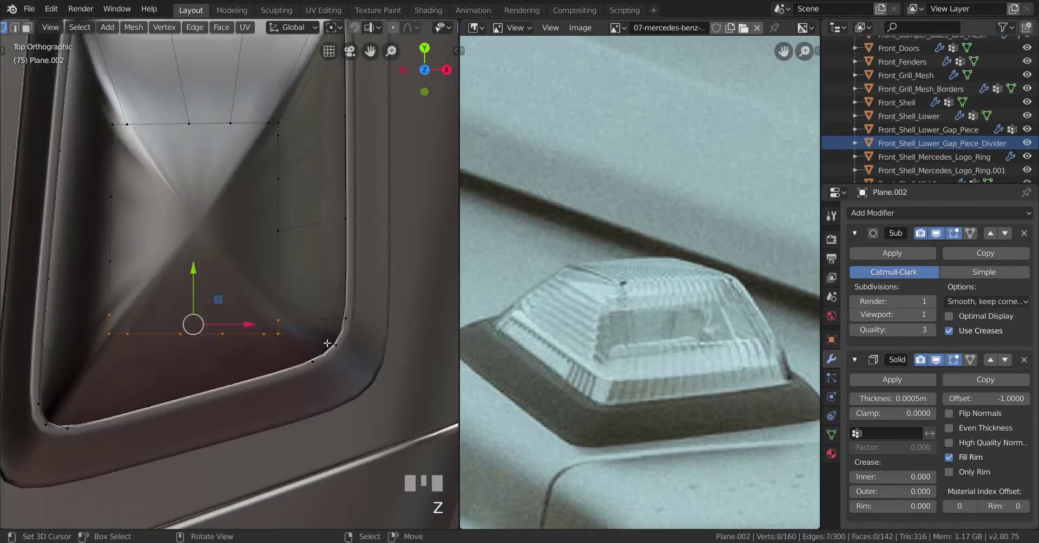
pyautogui.click(192, 285)
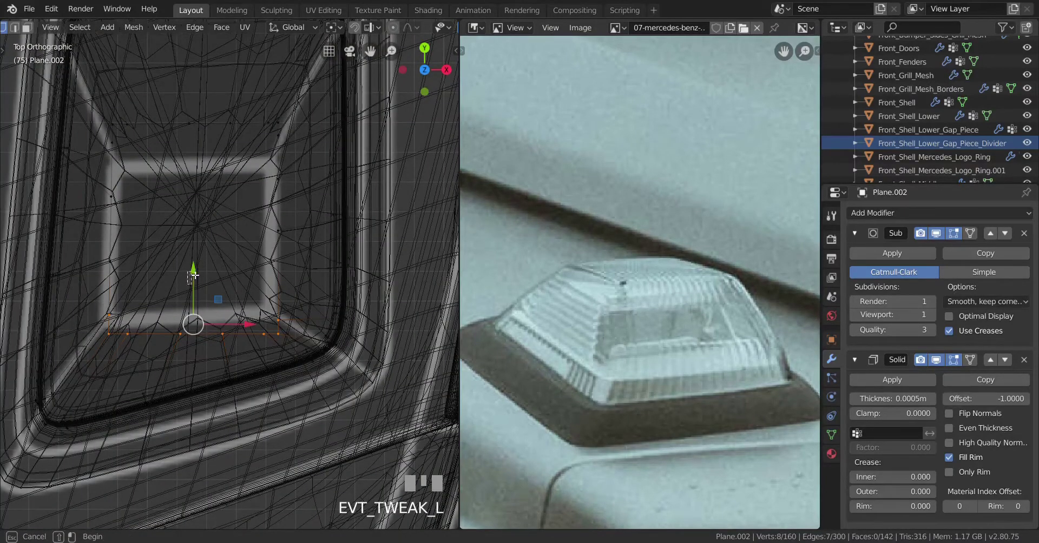
pyautogui.press('ctrl+z')
pyautogui.moveTo(196, 275); pyautogui.dragTo(204, 358)
pyautogui.press('ctrl+shift+alt+s')
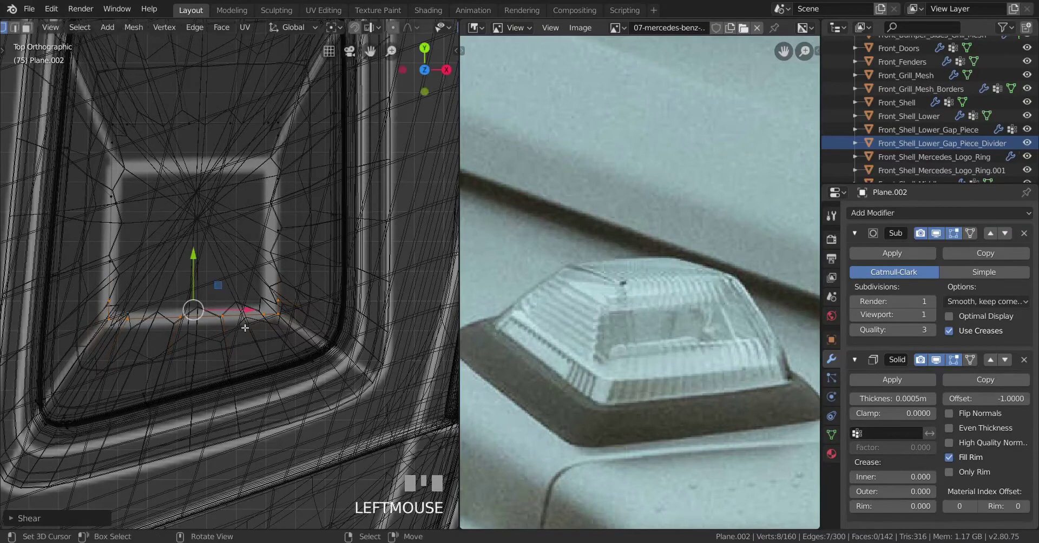
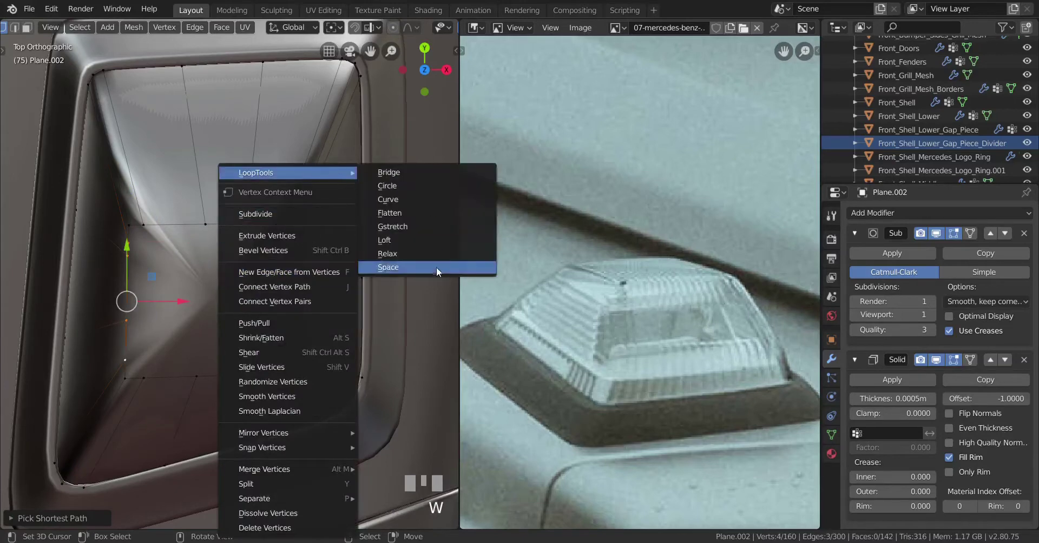
# Select the lens edge vertex rows and bring up the vertex tools for lofting the open top
pyautogui.moveTo(142, 381); pyautogui.dragTo(262, 380)
pyautogui.rightClick(279, 381)
pyautogui.press('w')
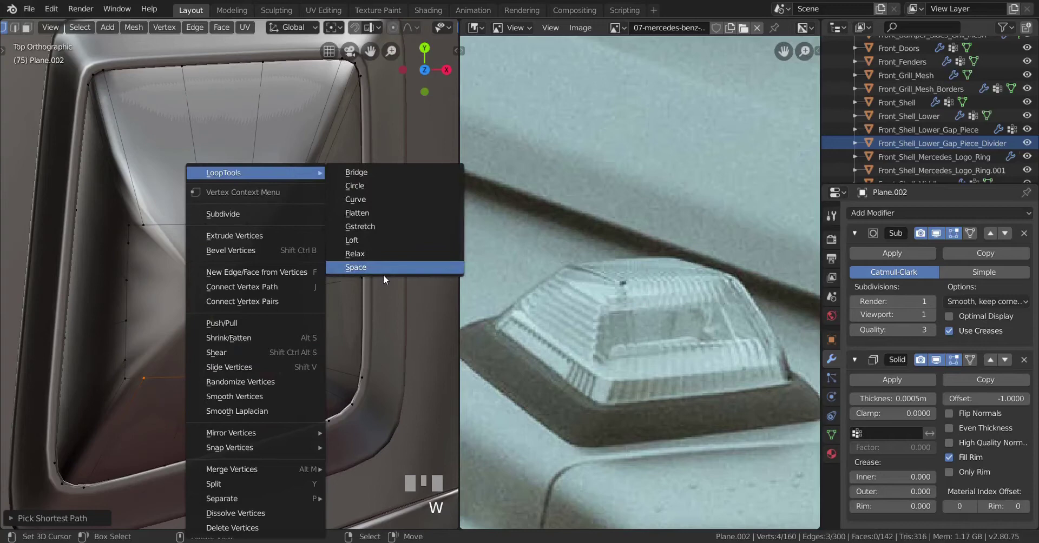
pyautogui.moveTo(300, 236); pyautogui.dragTo(306, 359)
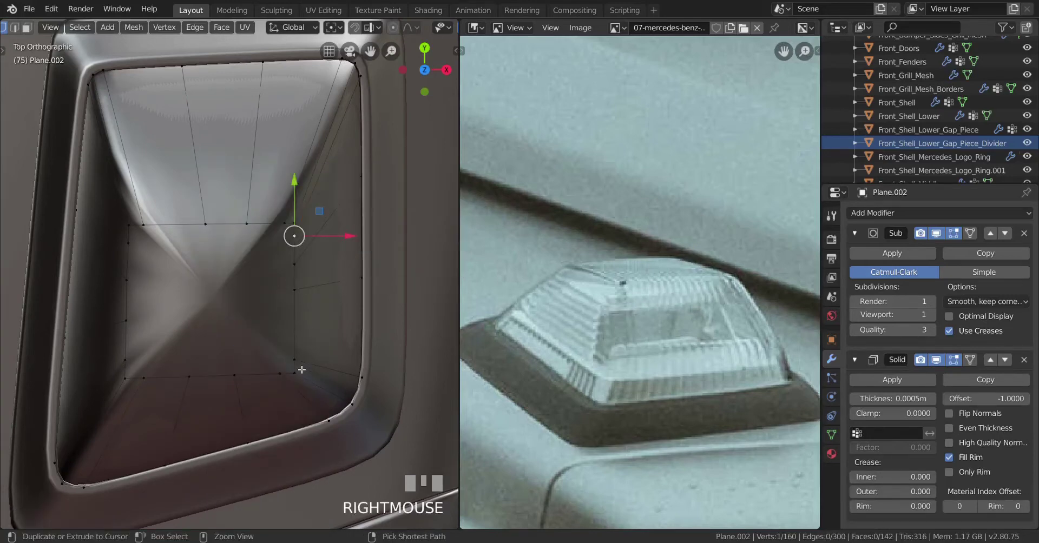
pyautogui.moveTo(303, 365); pyautogui.dragTo(362, 309)
pyautogui.press('w')
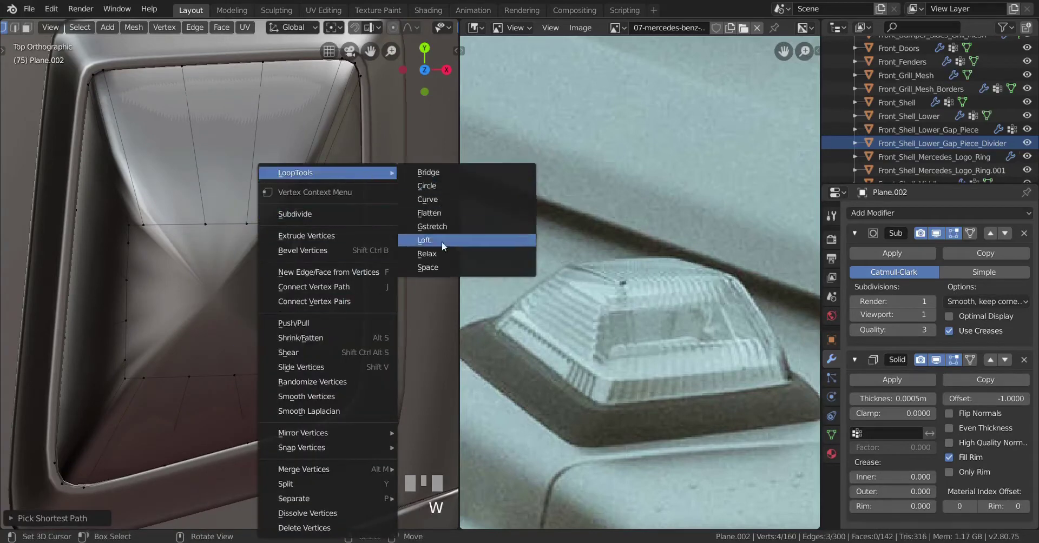
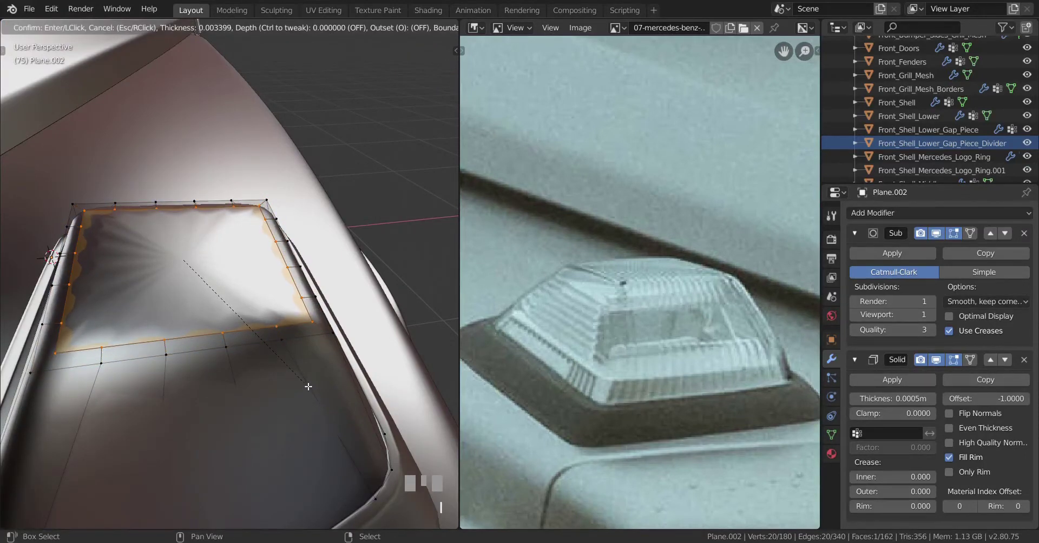
# Confirm the inset so a rim of faces surrounds the lamp's top face
pyautogui.click(301, 376)
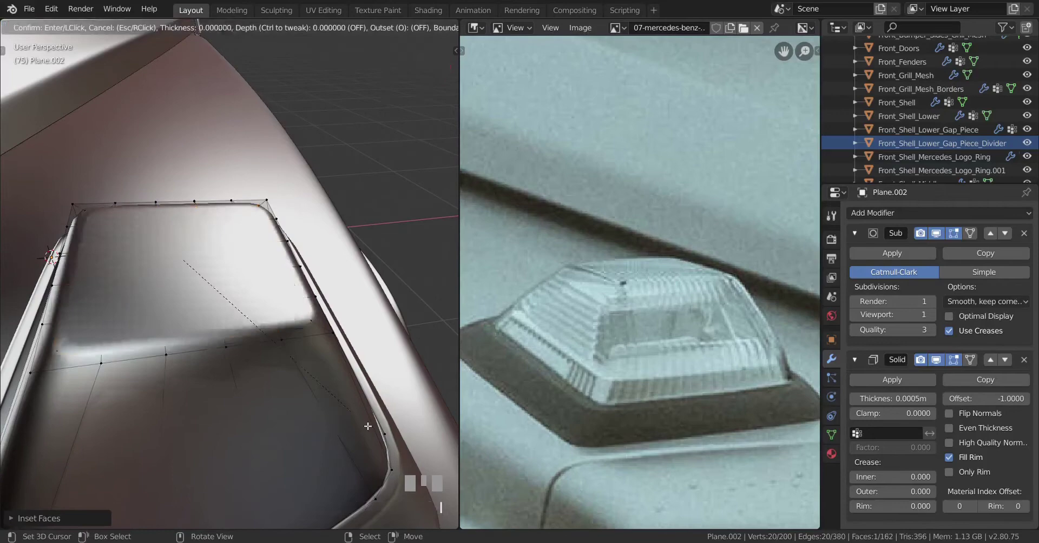
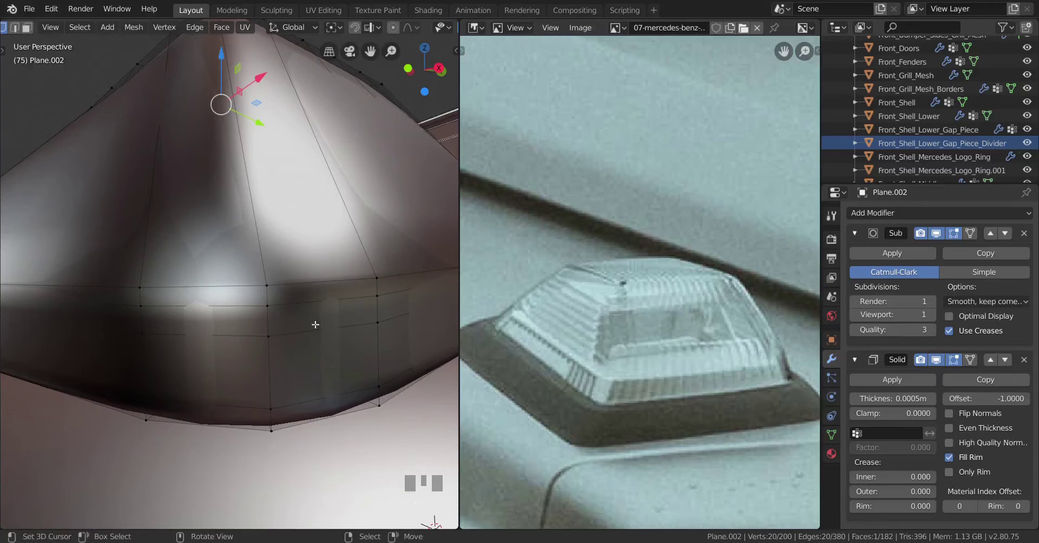
# Unhide geometry and select the lamp's base edge loops, trimming the unneeded lower faces
pyautogui.moveTo(345, 322); pyautogui.dragTo(318, 308)
pyautogui.rightClick(318, 309)
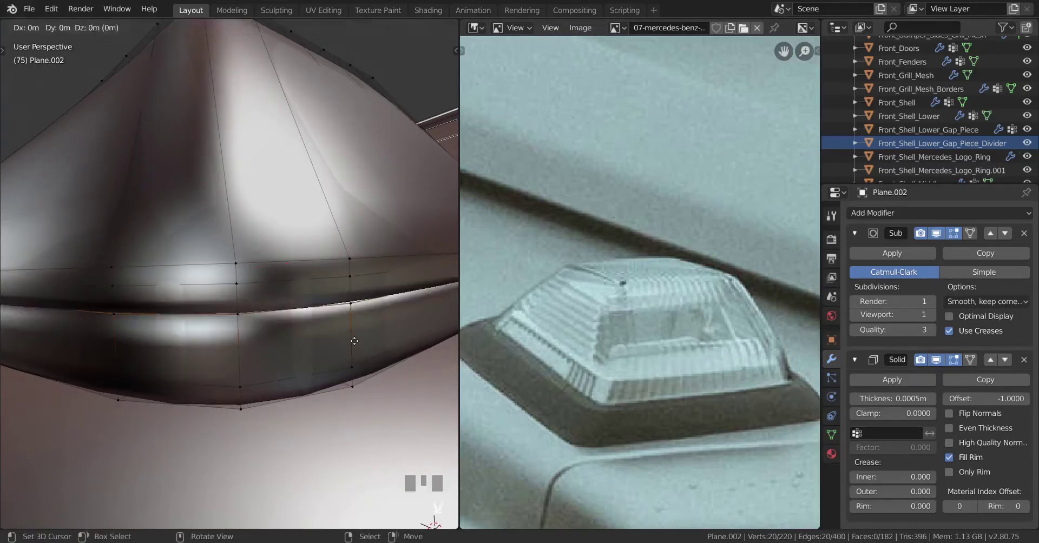
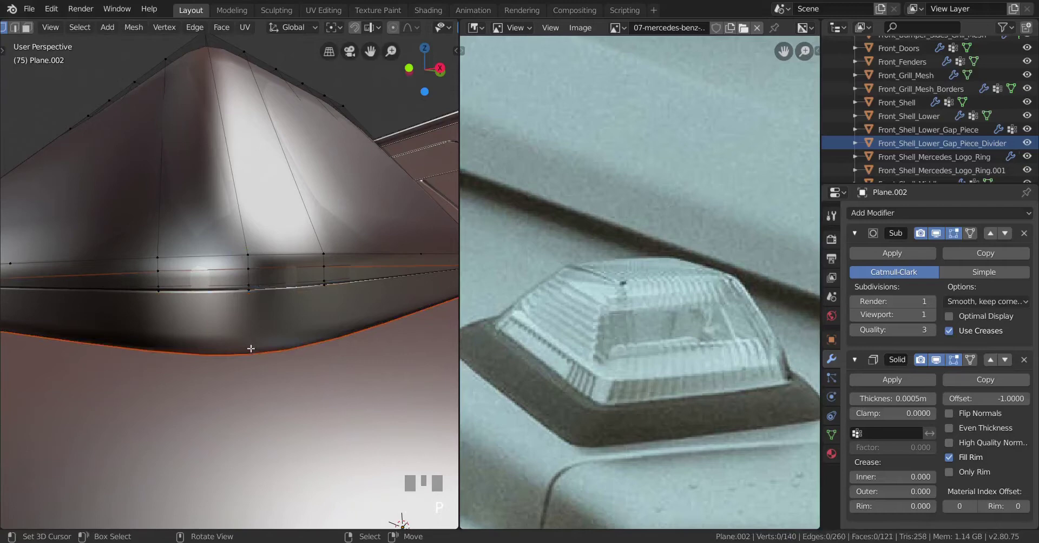
pyautogui.scroll(-3)
pyautogui.press('alt+h')
pyautogui.moveTo(265, 354); pyautogui.dragTo(225, 311)
pyautogui.scroll(3)
pyautogui.press('z')
pyautogui.rightClick(225, 311)
pyautogui.moveTo(206, 320); pyautogui.dragTo(209, 321)
pyautogui.rightClick(209, 321)
pyautogui.press('z')
pyautogui.moveTo(254, 342); pyautogui.dragTo(380, 266)
pyautogui.scroll(3)
pyautogui.rightClick(380, 267)
pyautogui.moveTo(361, 289); pyautogui.dragTo(316, 353)
pyautogui.press('z')
pyautogui.press('z')
pyautogui.moveTo(270, 360); pyautogui.dragTo(313, 300)
pyautogui.scroll(3)
# Return to Object Mode, inspect the thickened dome and apply the lamp object's scale
pyautogui.press('Tab')
pyautogui.press('Tab')
pyautogui.scroll(-3)
pyautogui.press('a')
pyautogui.scroll(-3)
pyautogui.scroll(3)
pyautogui.scroll(-3)
pyautogui.scroll(-3)
pyautogui.scroll(3)
pyautogui.moveTo(313, 300); pyautogui.dragTo(314, 321)
pyautogui.moveTo(318, 334); pyautogui.dragTo(189, 357)
pyautogui.press('z')
pyautogui.scroll(3)
pyautogui.moveTo(316, 366); pyautogui.dragTo(324, 361)
pyautogui.press('z')
pyautogui.scroll(3)
pyautogui.scroll(-3)
pyautogui.press('ctrl+a')
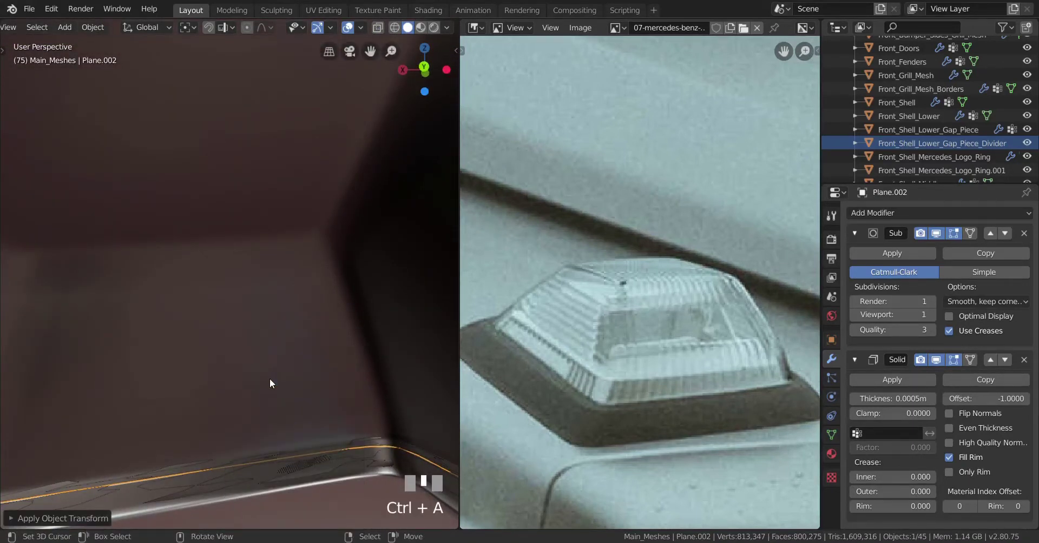
# Bring up the apply-transform options again to apply the lamp's rotation
pyautogui.press('ctrl+a')
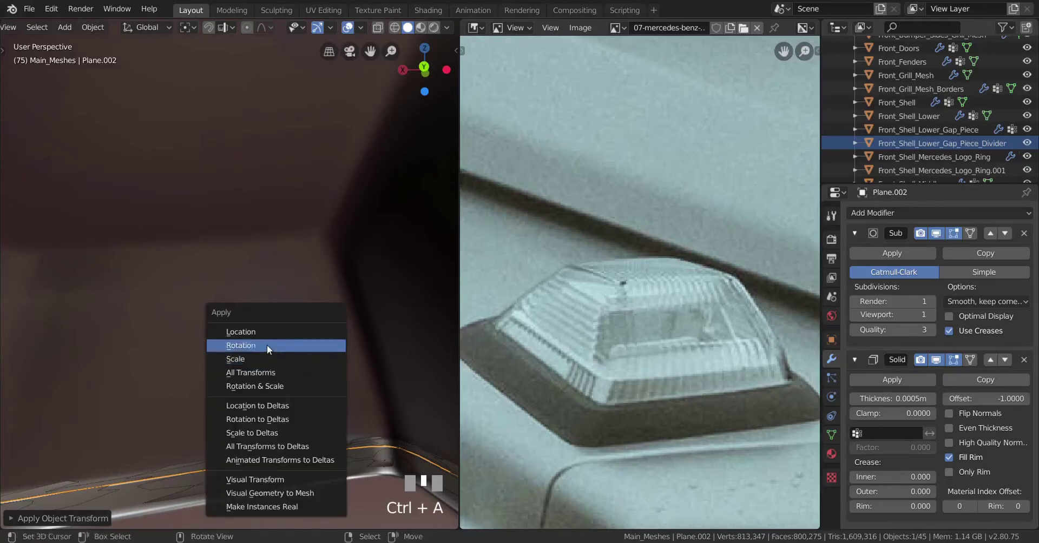
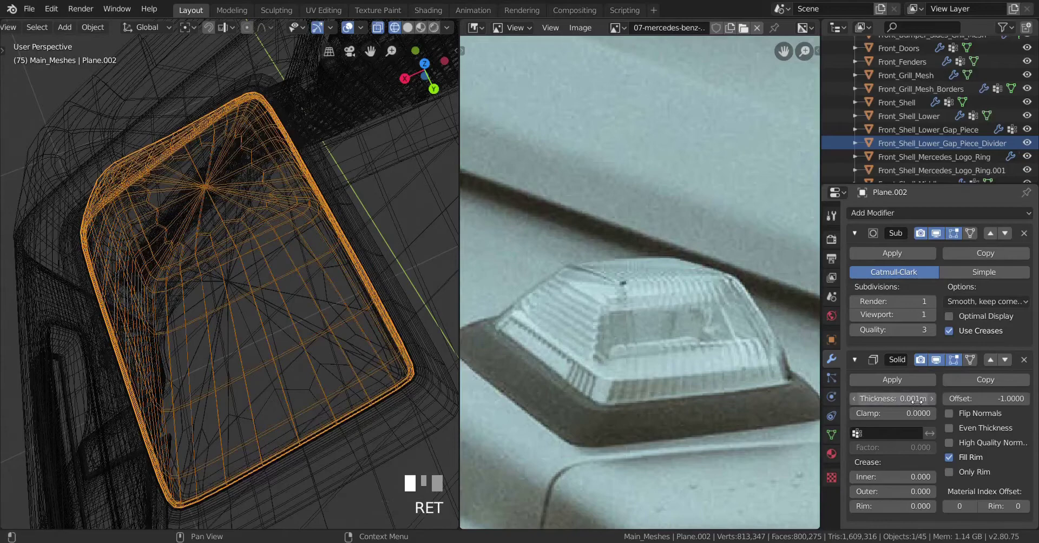
# Set the lens shell Solidify thickness to 0.001 m and select the lamp for a loop cut
pyautogui.press('a')
pyautogui.moveTo(234, 421); pyautogui.dragTo(235, 340)
pyautogui.scroll(3)
pyautogui.scroll(3)
pyautogui.press('z')
pyautogui.rightClick(235, 340)
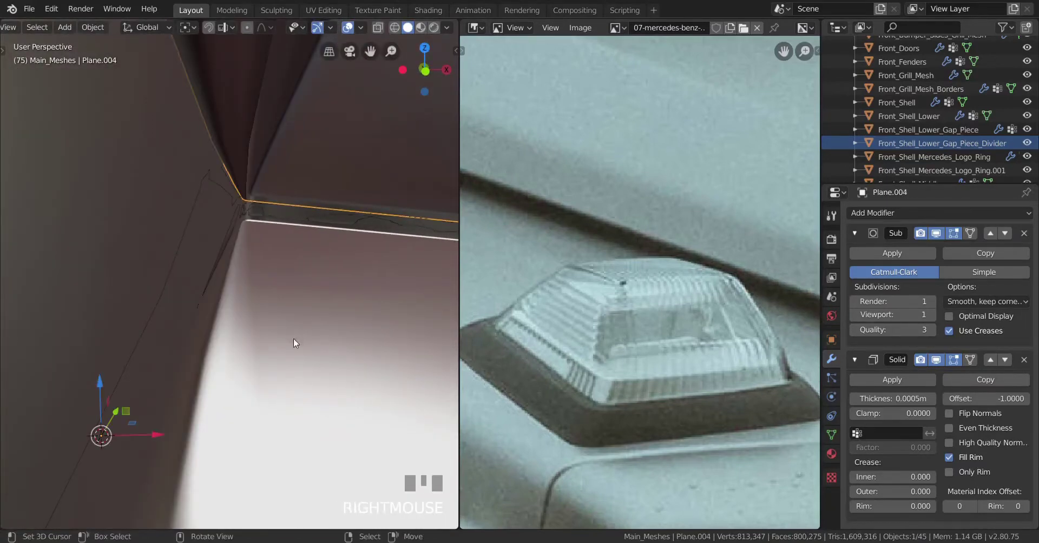
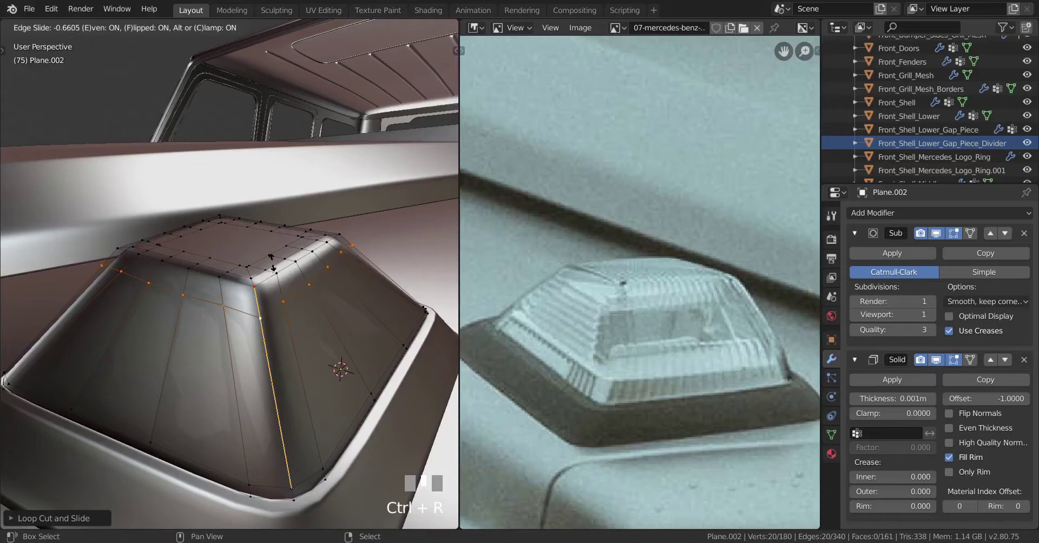
# Confirm the side edge loop cut and return the lamp to Object Mode
pyautogui.middleClick(277, 255)
pyautogui.click(277, 256)
pyautogui.press('Tab')
pyautogui.moveTo(269, 362); pyautogui.dragTo(293, 366)
pyautogui.press('Tab')
pyautogui.press('Tab')
pyautogui.scroll(-3)
pyautogui.press('a')
pyautogui.scroll(-3)
pyautogui.press('a')
# Zoom out and orbit to see the finished lamp sitting on the car's hood
pyautogui.moveTo(280, 368); pyautogui.dragTo(244, 379)
pyautogui.scroll(-3)
pyautogui.moveTo(190, 383); pyautogui.dragTo(238, 383)
pyautogui.scroll(3)
pyautogui.scroll(-3)
pyautogui.moveTo(148, 379); pyautogui.dragTo(275, 270)
pyautogui.scroll(3)
pyautogui.moveTo(275, 270); pyautogui.dragTo(442, 248)
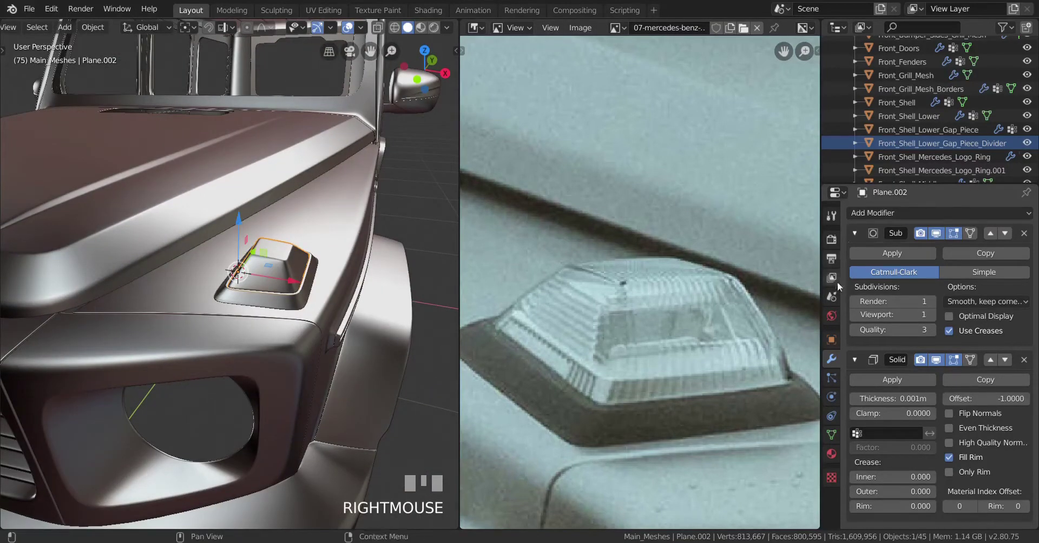
# Show the lamp's Object properties, undo a stray rename and start renaming Plane.002 to Fender_Top_Light_Glass
pyautogui.moveTo(834, 343); pyautogui.dragTo(915, 142)
pyautogui.scroll(-3)
pyautogui.click(909, 74)
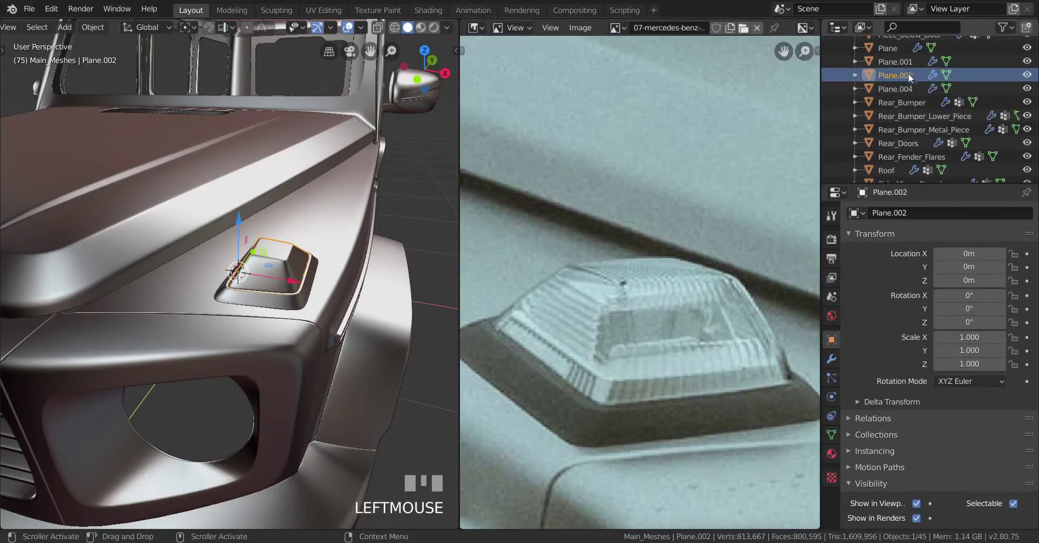
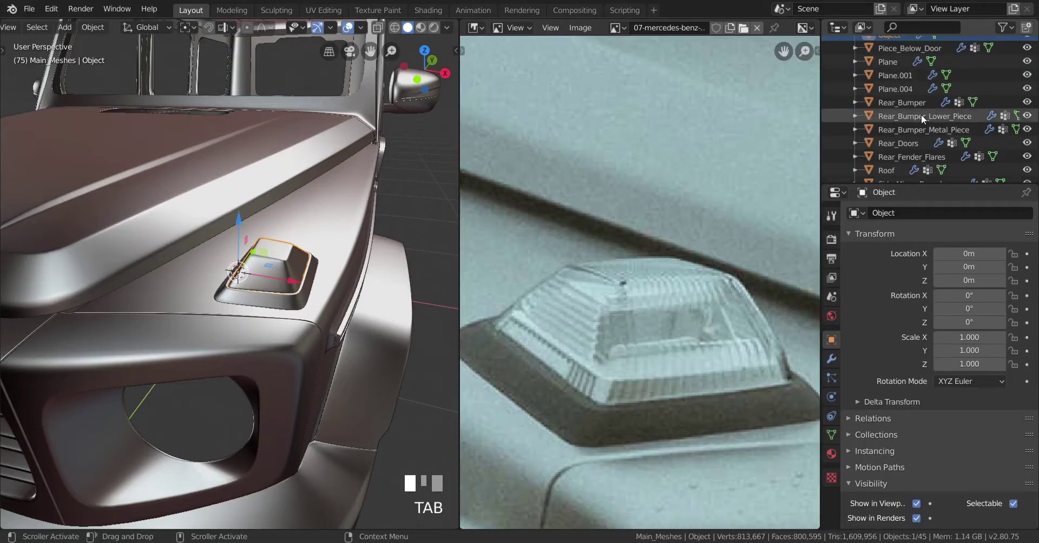
pyautogui.scroll(3)
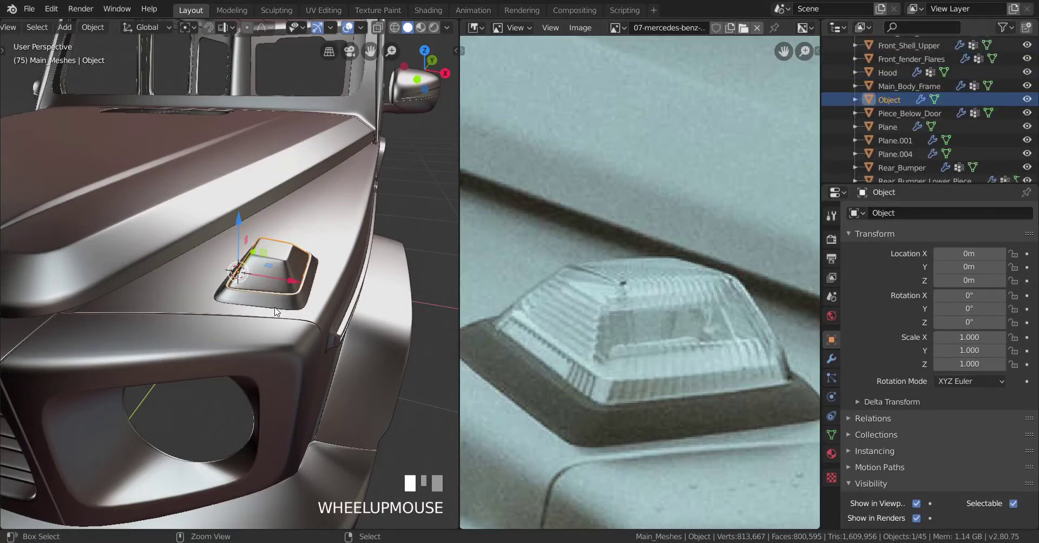
pyautogui.press('ctrl+z')
pyautogui.scroll(-3)
pyautogui.scroll(3)
pyautogui.click(901, 147)
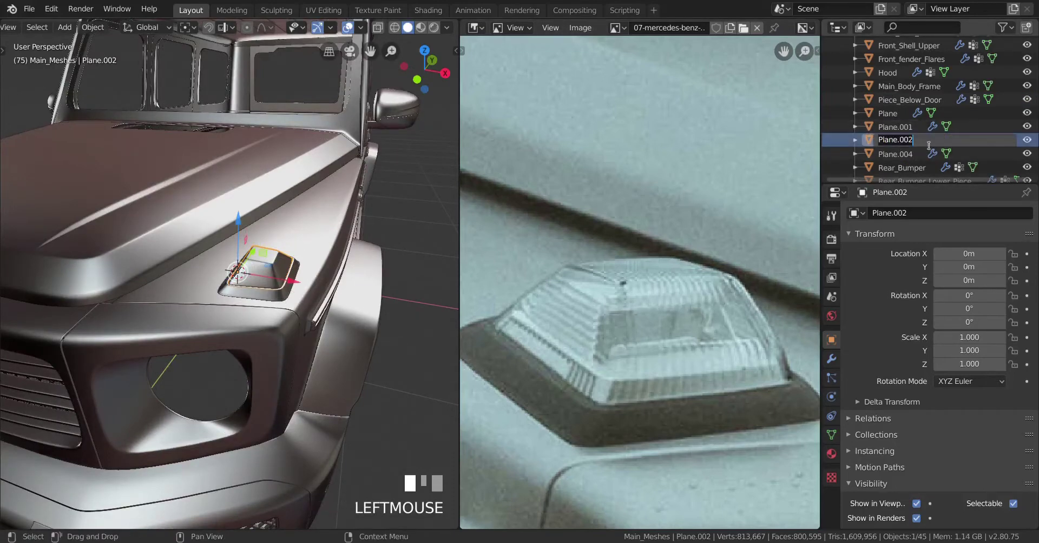
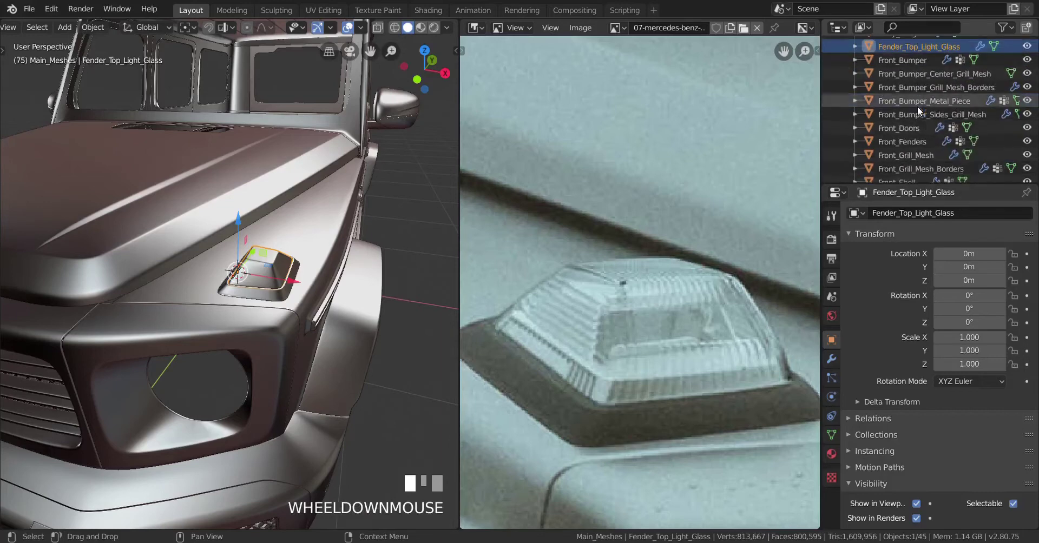
# Focus the view on the renamed lamp and zoom in on it over the hood
pyautogui.press('h')
pyautogui.scroll(3)
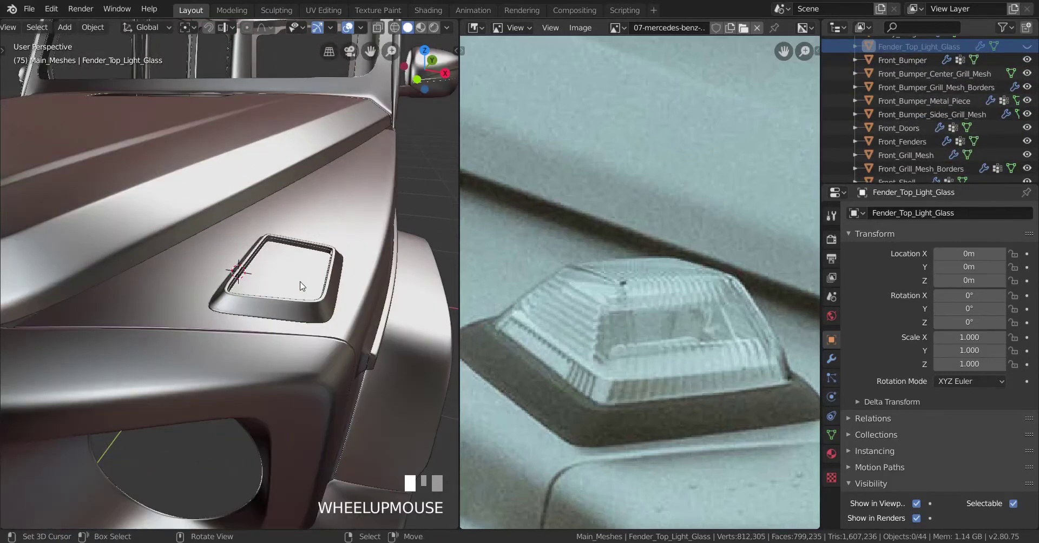
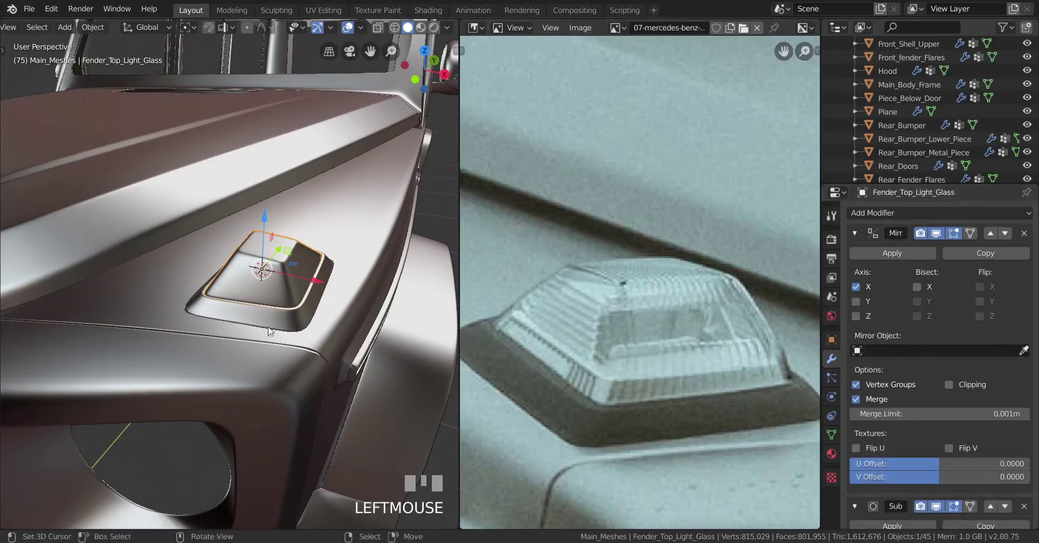
# Apply rotation to Fender_Top_Light_Glass, hide it and select the next lamp piece in the outliner
pyautogui.press('ctrl+a')
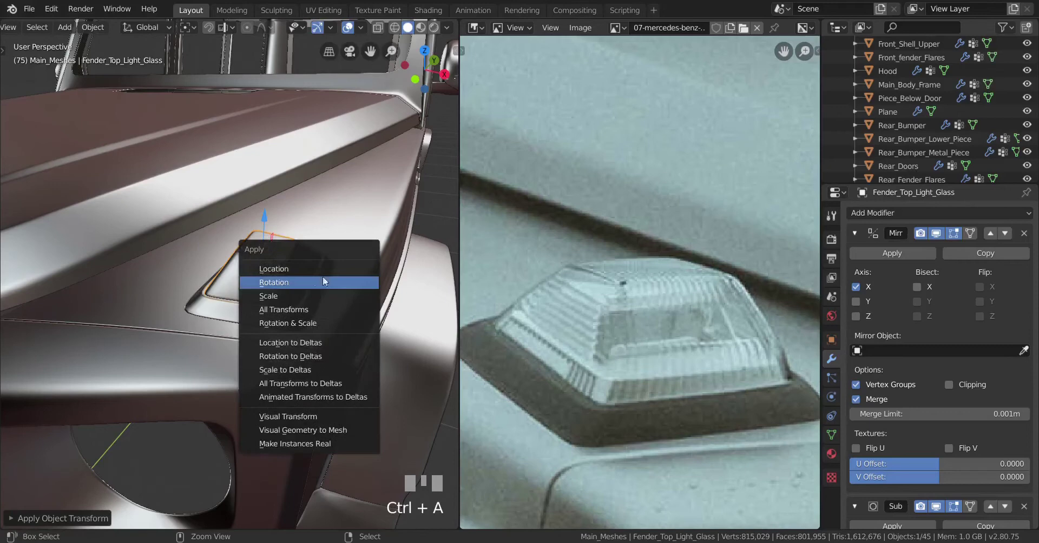
pyautogui.press('h')
pyautogui.rightClick(275, 289)
pyautogui.moveTo(915, 217); pyautogui.dragTo(991, 403)
pyautogui.scroll(-3)
pyautogui.scroll(3)
pyautogui.click(989, 366)
# Apply rotation to Fender_Top_Light_Interior, hide it and select the lamp body
pyautogui.press('ctrl+a')
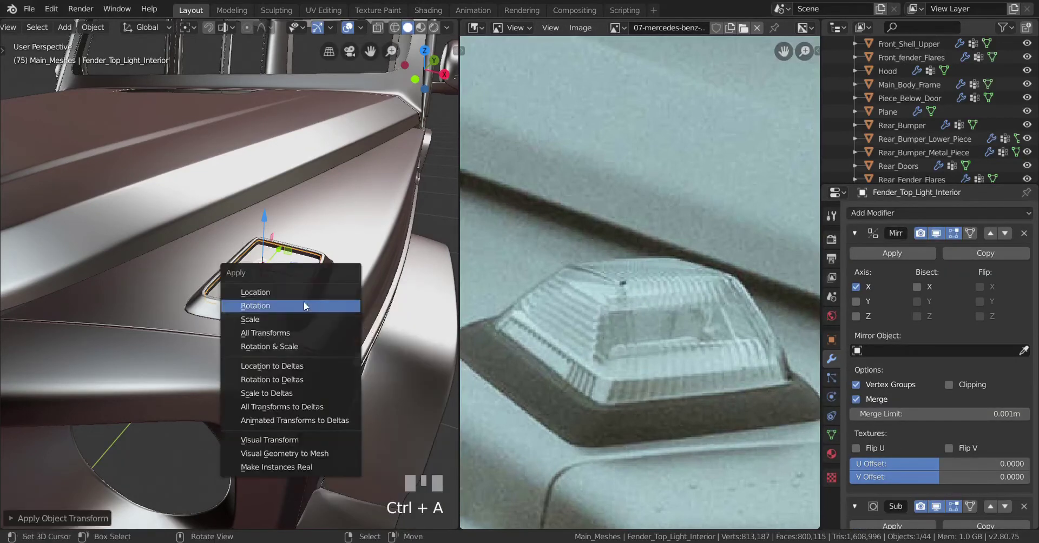
pyautogui.press('h')
pyautogui.rightClick(295, 314)
pyautogui.moveTo(916, 219); pyautogui.dragTo(992, 366)
pyautogui.scroll(-3)
pyautogui.scroll(3)
pyautogui.click(989, 367)
pyautogui.scroll(3)
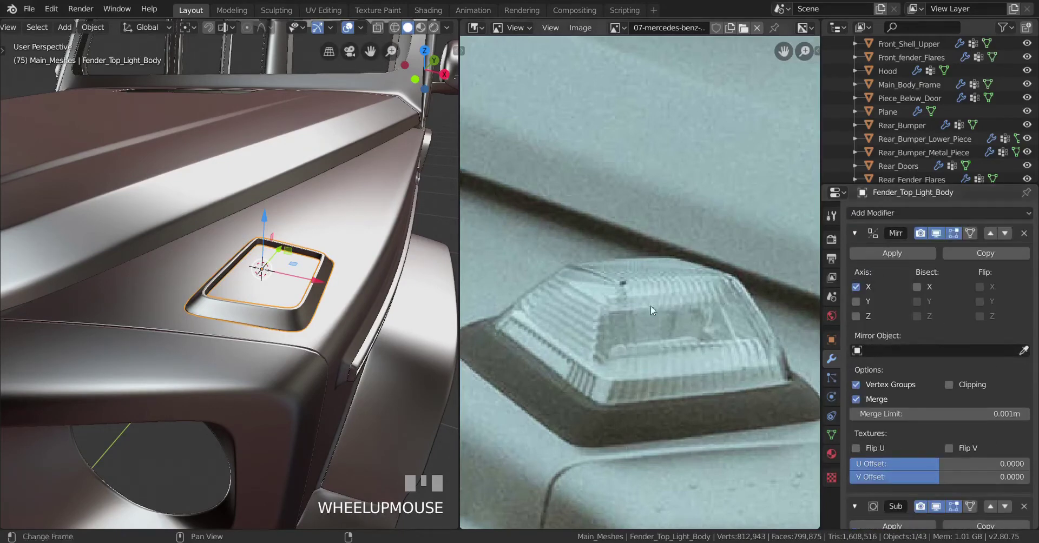
# Apply rotation to Fender_Top_Light_Body and unhide all lamp pieces
pyautogui.press('ctrl+a')
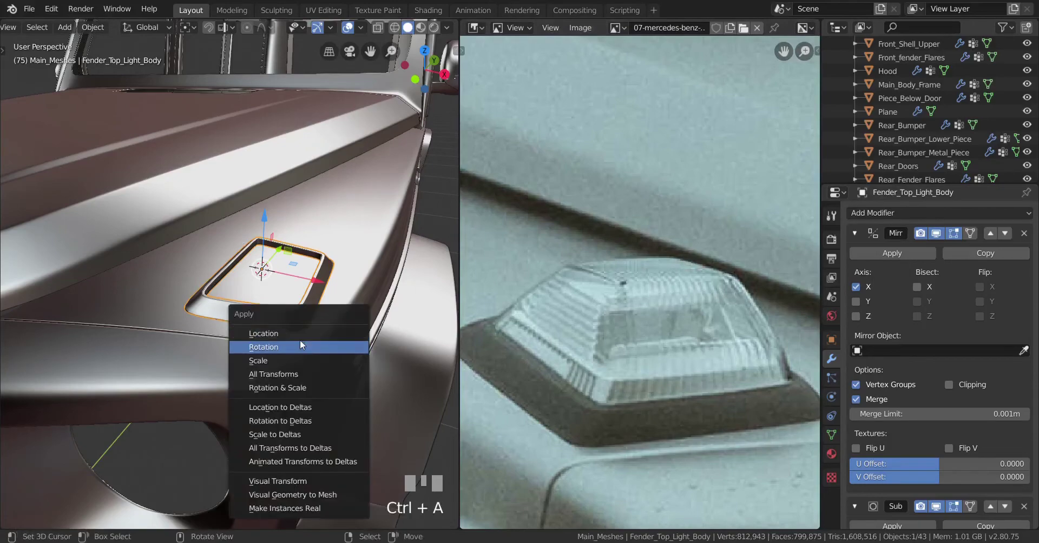
pyautogui.scroll(-3)
pyautogui.press('a')
pyautogui.press('alt+h')
pyautogui.moveTo(257, 328); pyautogui.dragTo(285, 358)
pyautogui.press('a')
# Zoom out to show the whole car beside the reference photo
pyautogui.scroll(-3)
pyautogui.scroll(-3)
pyautogui.scroll(3)
pyautogui.scroll(-3)
pyautogui.scroll(-3)
pyautogui.scroll(3)
pyautogui.scroll(-3)
pyautogui.scroll(3)
pyautogui.scroll(-3)
pyautogui.scroll(-3)
pyautogui.scroll(3)
pyautogui.scroll(3)
pyautogui.scroll(-3)
pyautogui.scroll(3)
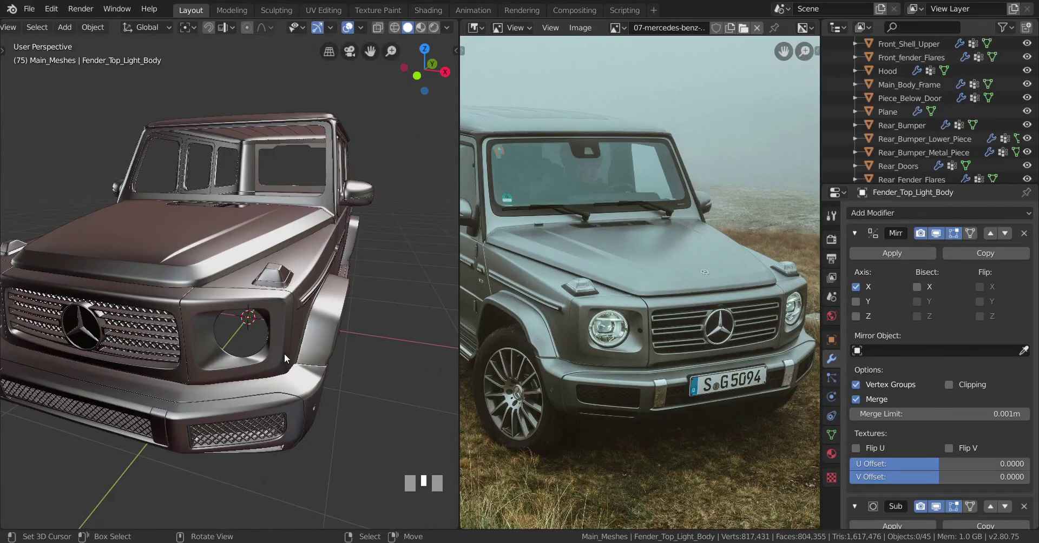